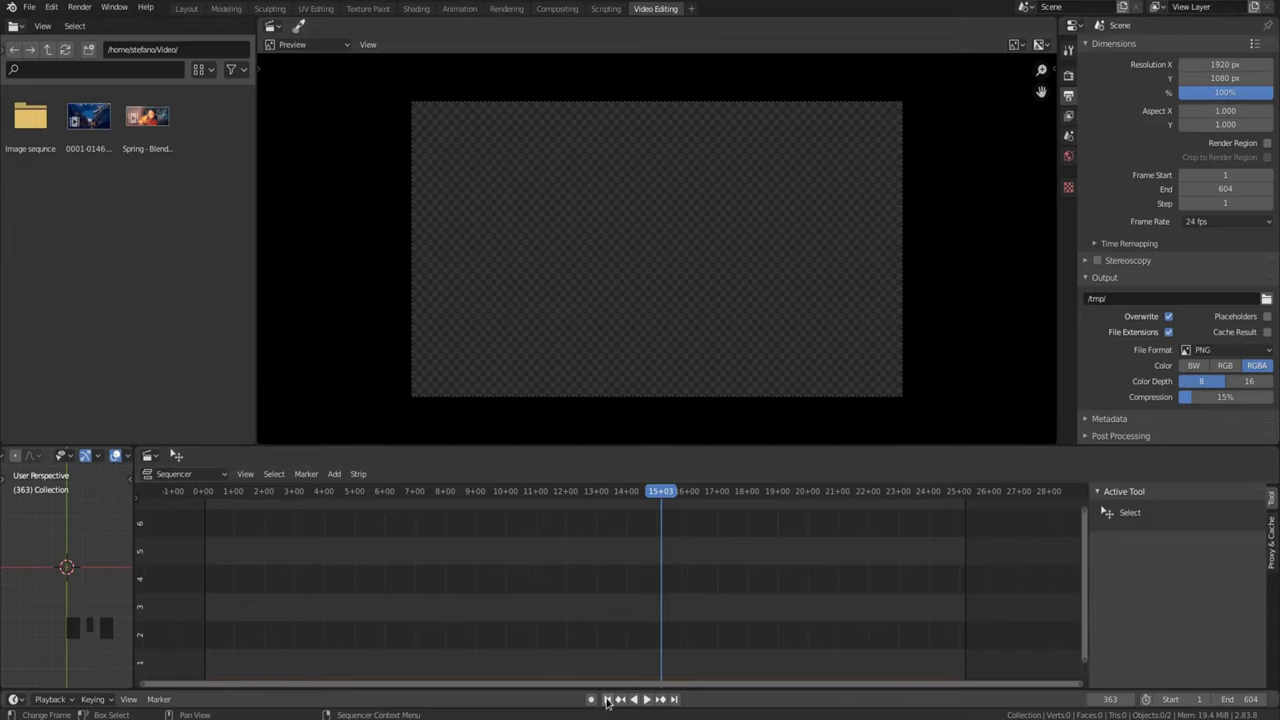
# Drag the Spring movie into the sequencer timeline and briefly play it back.
pyautogui.moveTo(613, 701); pyautogui.dragTo(275, 583)
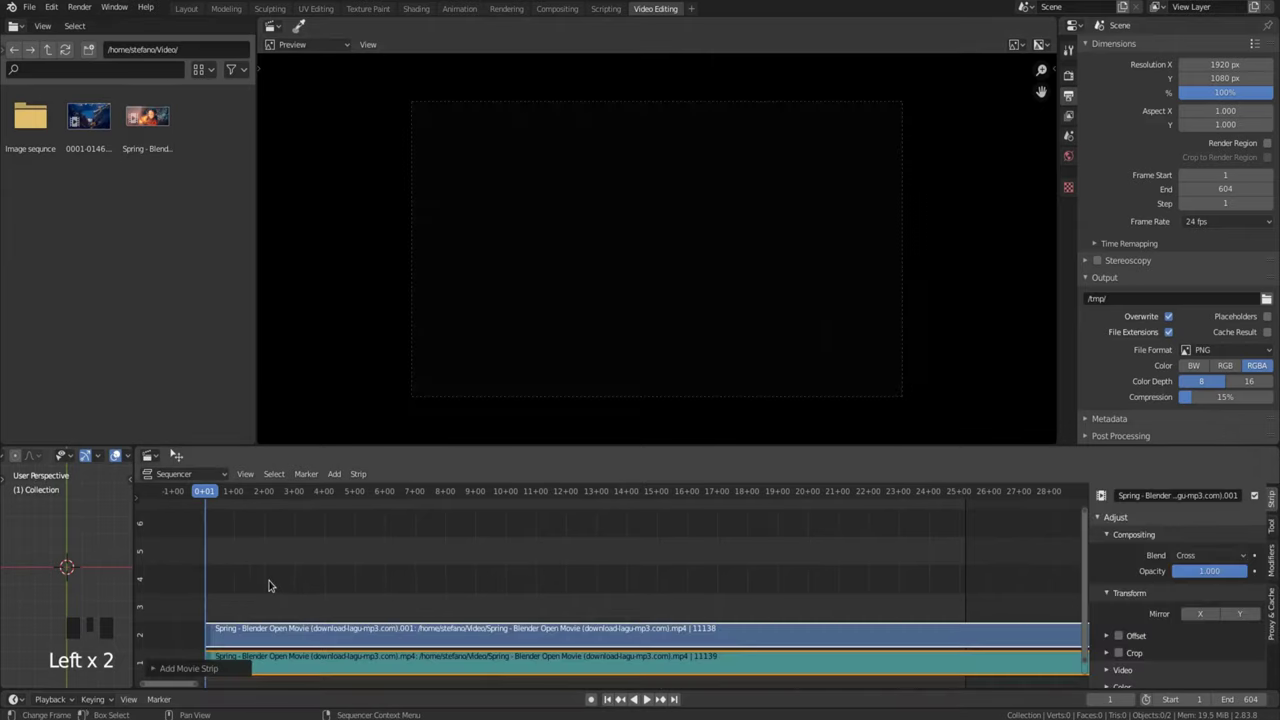
pyautogui.press('space')
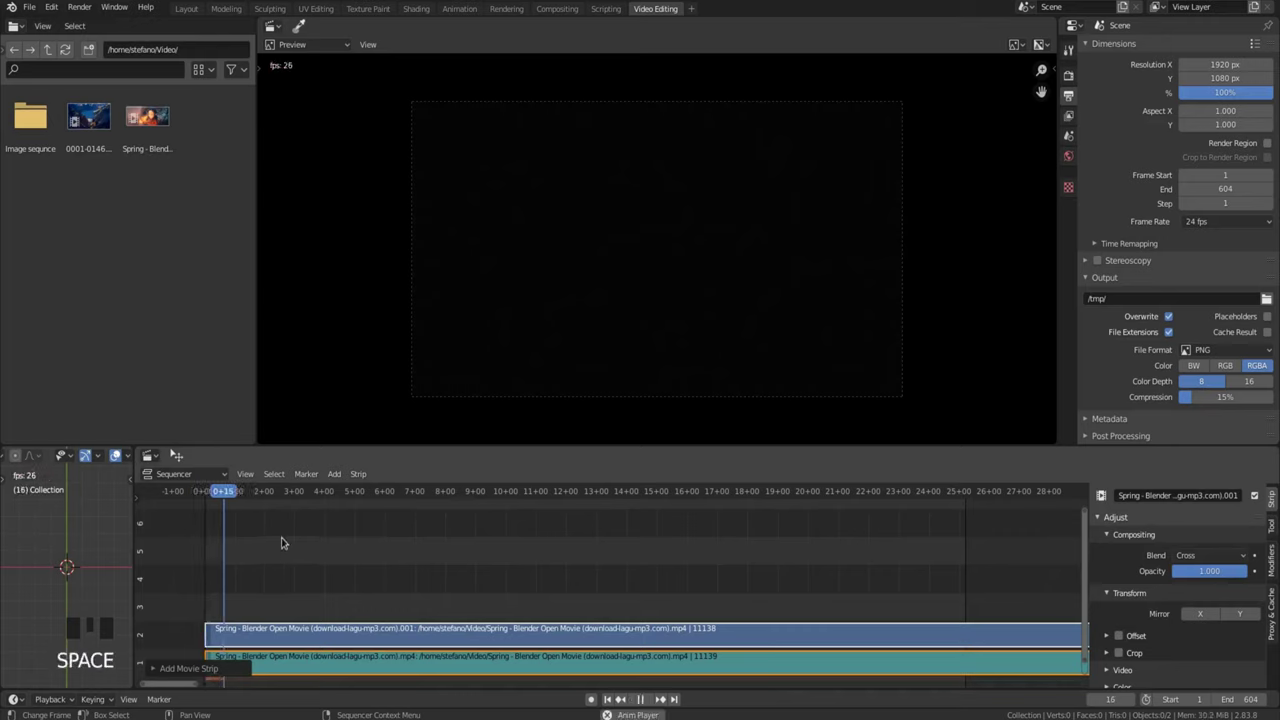
pyautogui.press('space')
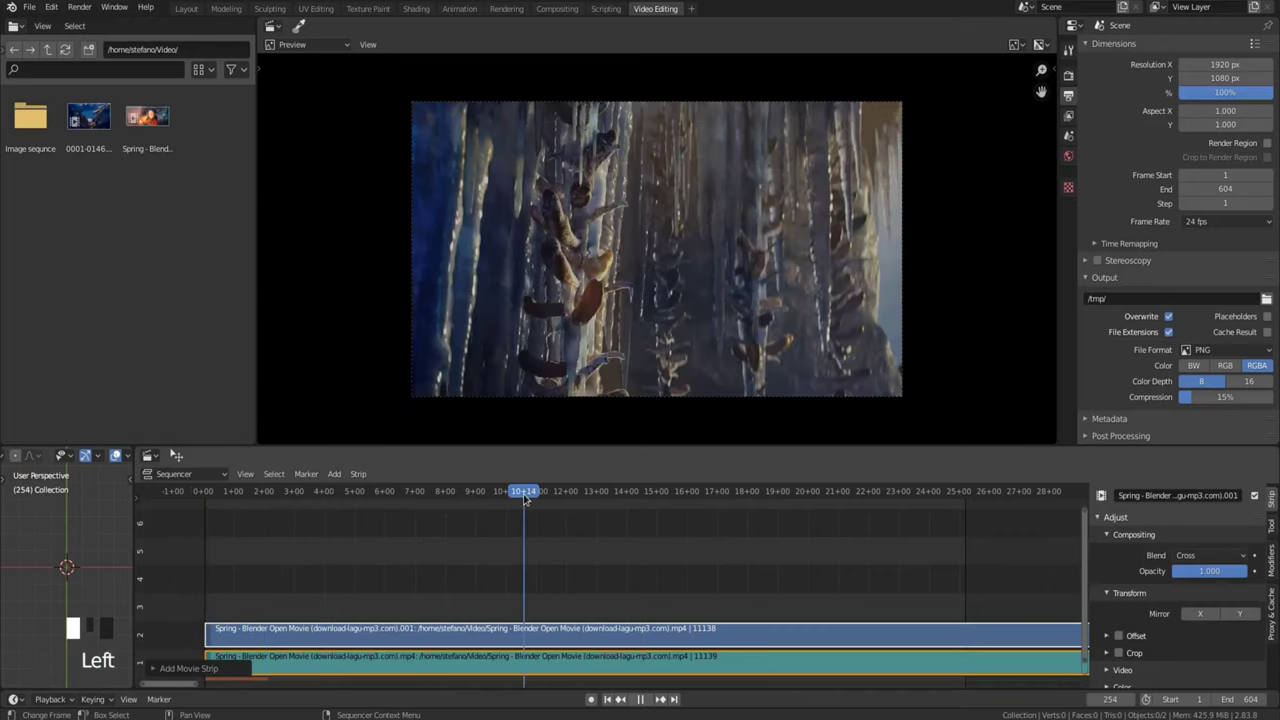
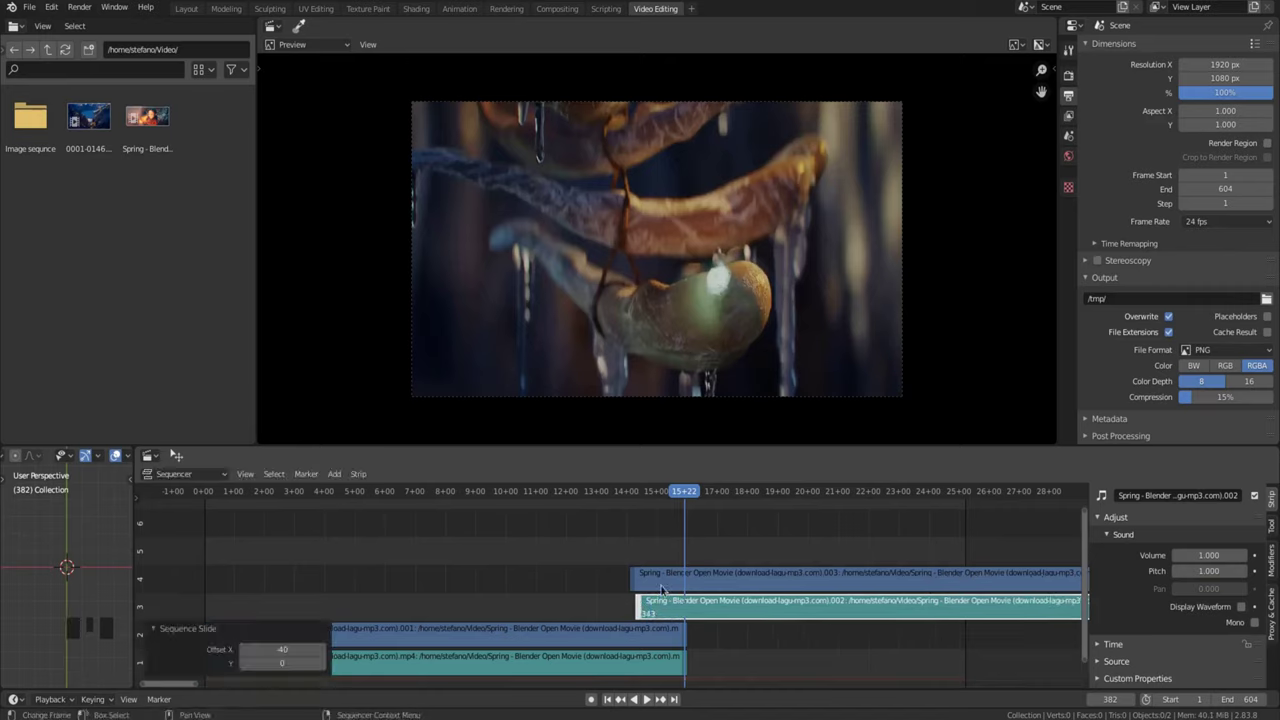
# Undo back to whole Spring strips, then split both again at frame 382.
pyautogui.press('ctrl+z')
pyautogui.press('ctrl+z')
pyautogui.press('ctrl+z')
pyautogui.press('ctrl+z')
pyautogui.press('ctrl+z')
pyautogui.press('ctrl+z')
pyautogui.press('ctrl+z')
pyautogui.press('ctrl+z')
pyautogui.press('ctrl+z')
pyautogui.press('ctrl+z')
pyautogui.press('ctrl+z')
pyautogui.press('ctrl+z')
pyautogui.press('ctrl+z')
pyautogui.press('ctrl+z')
pyautogui.press('ctrl+z')
pyautogui.press('ctrl+z')
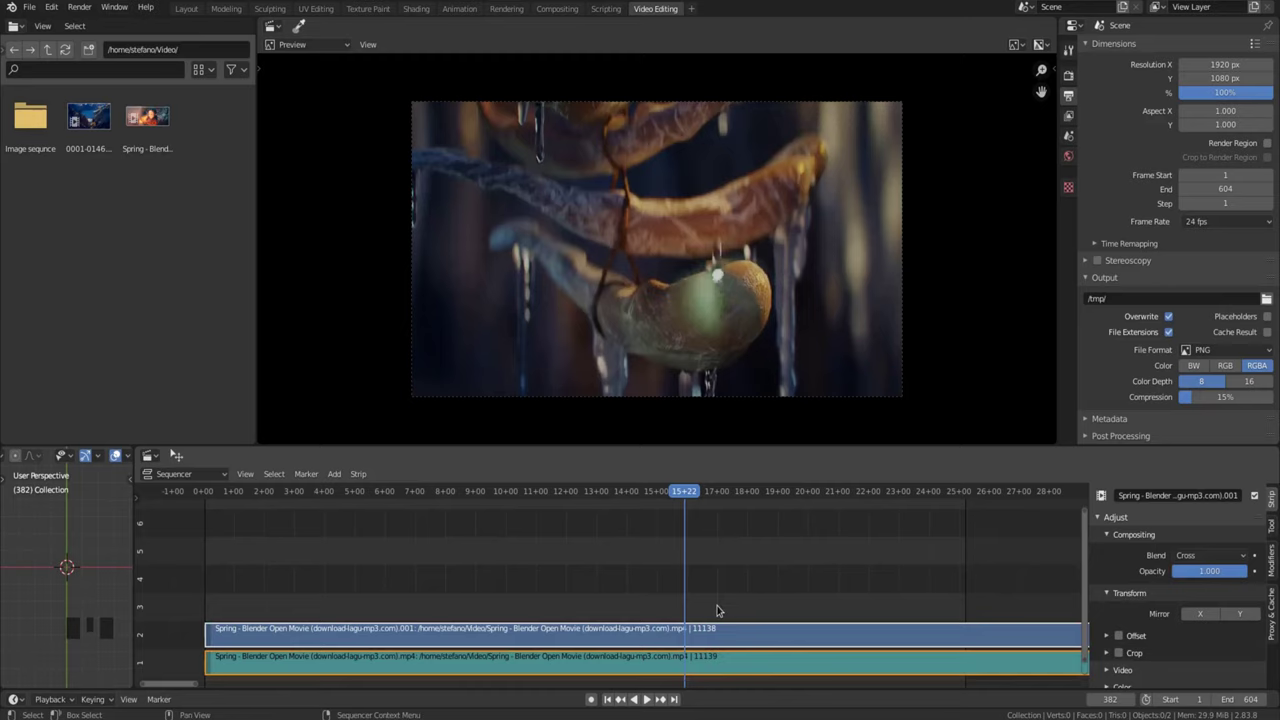
pyautogui.press('k')
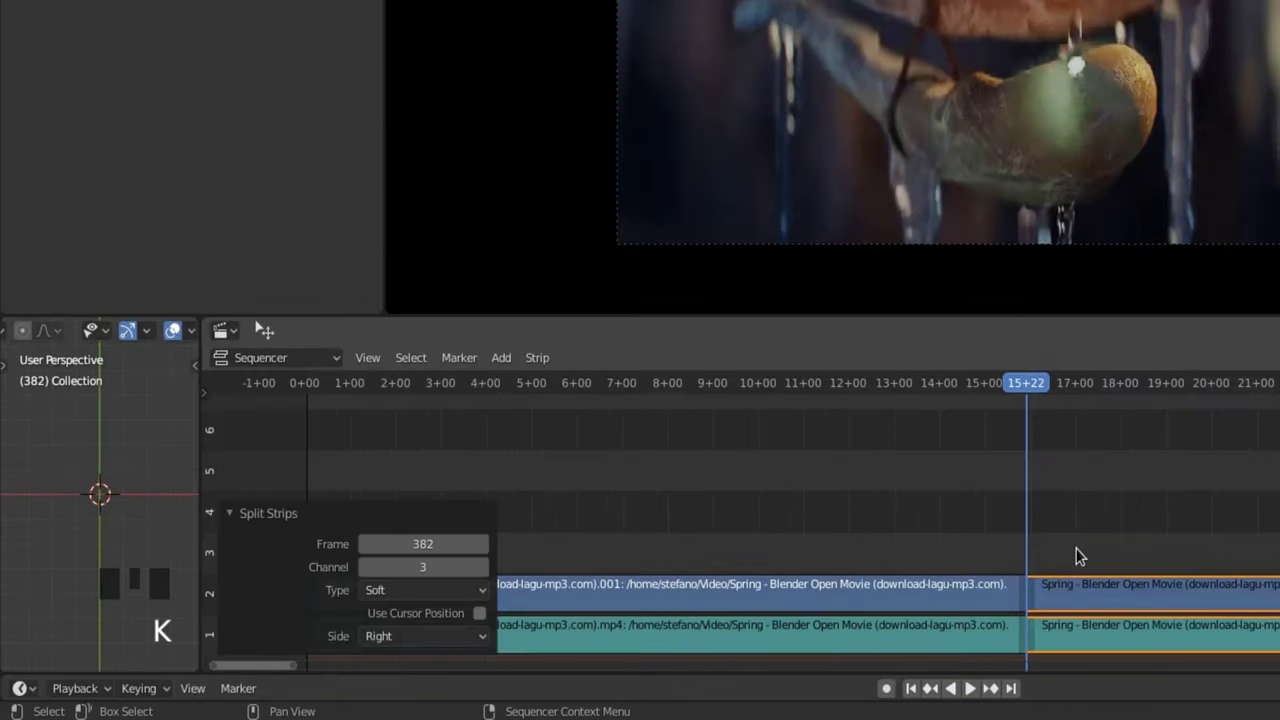
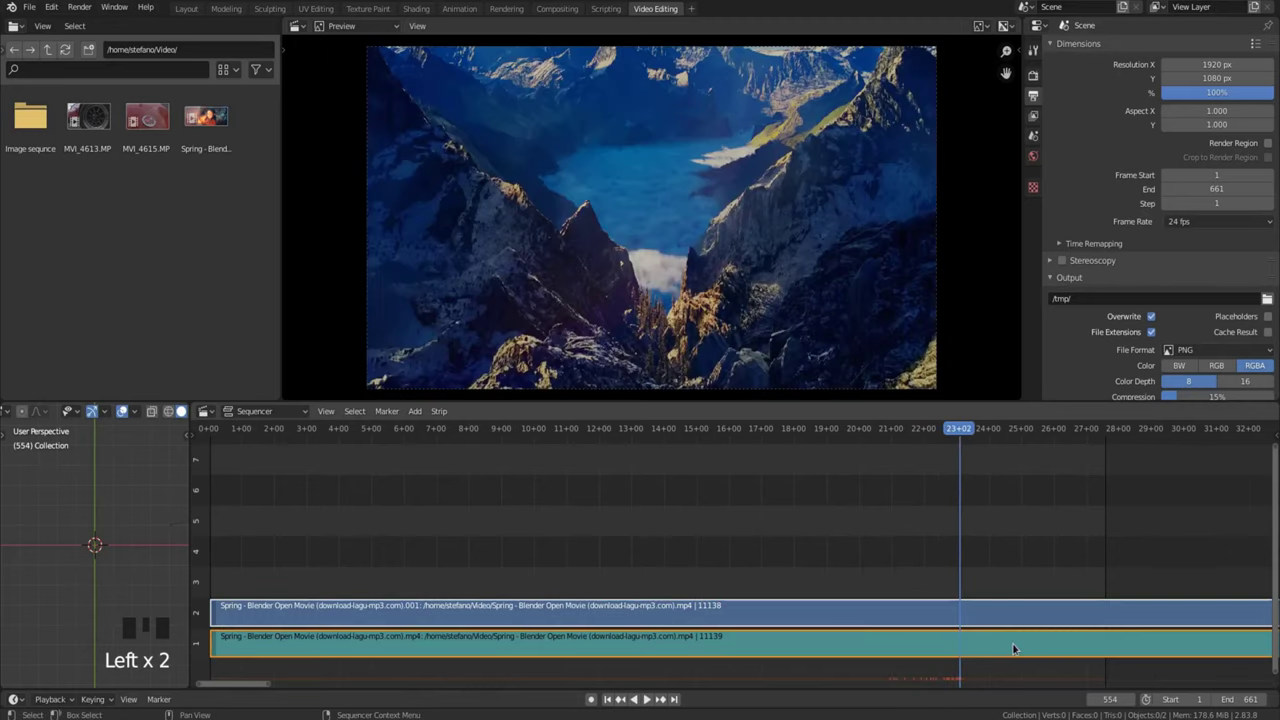
pyautogui.press('k')
pyautogui.moveTo(322, 650); pyautogui.dragTo(535, 621)
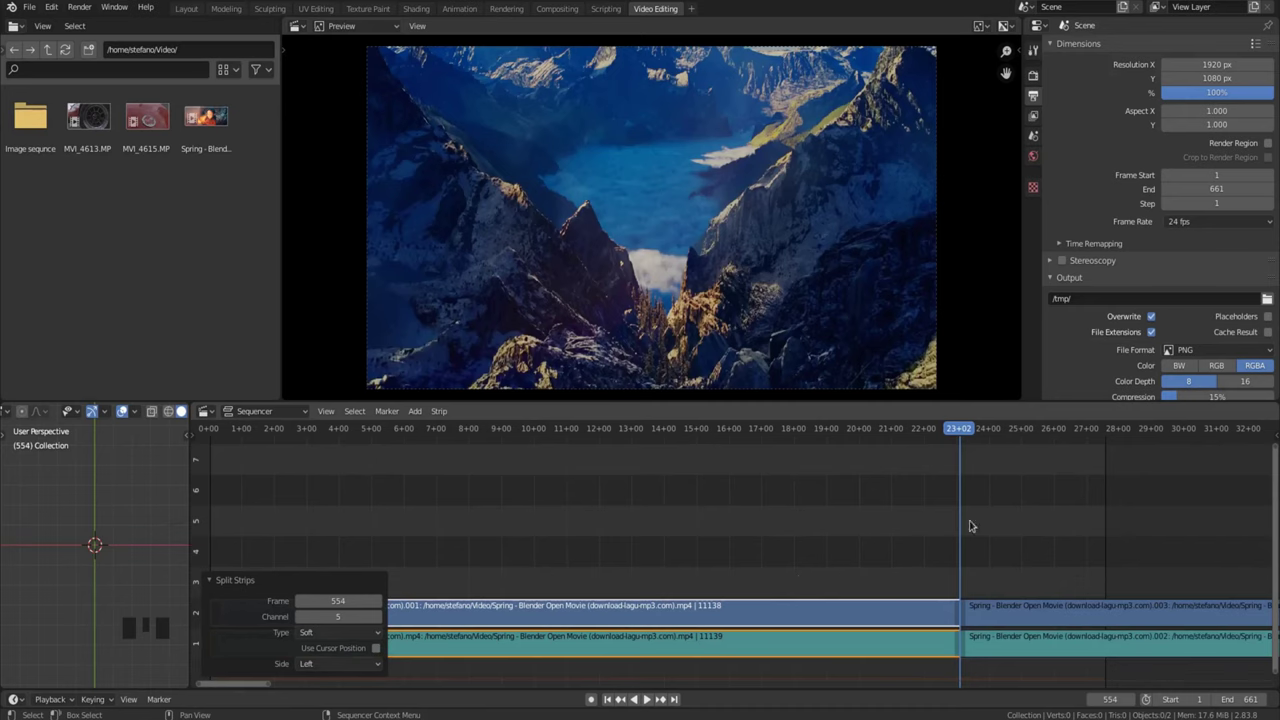
pyautogui.click(762, 568)
pyautogui.moveTo(735, 571); pyautogui.dragTo(775, 604)
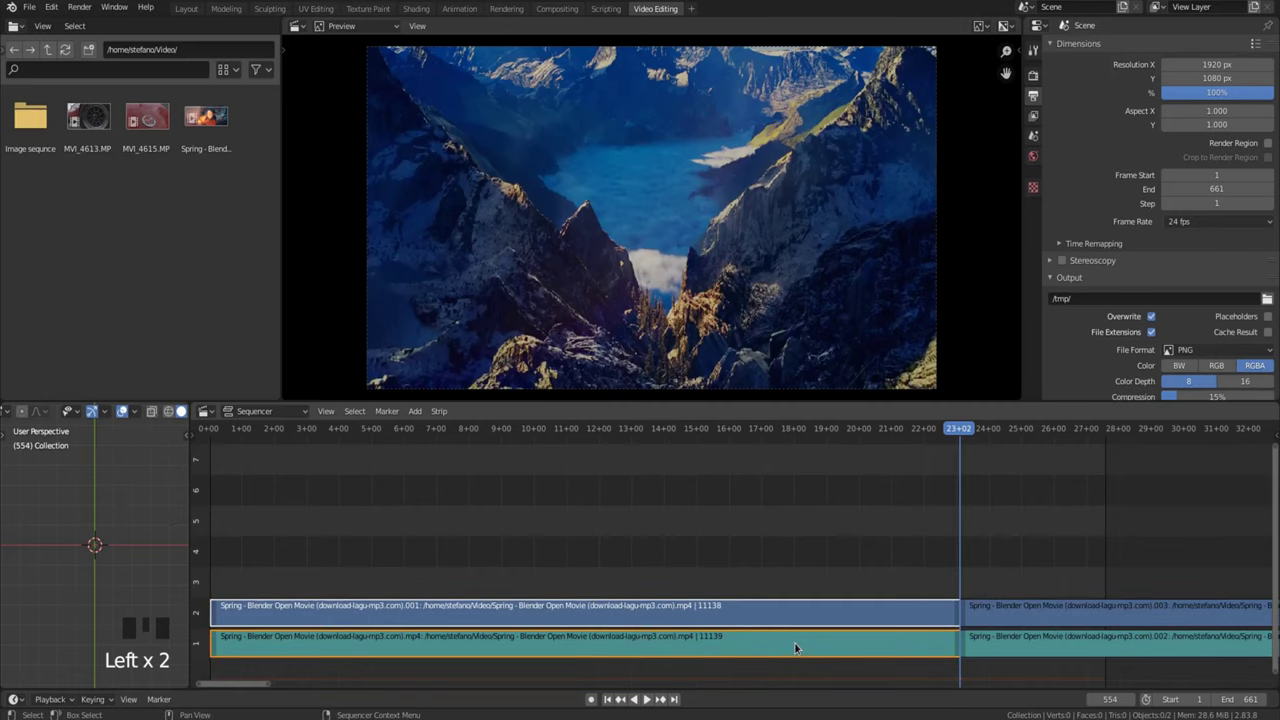
pyautogui.press('x')
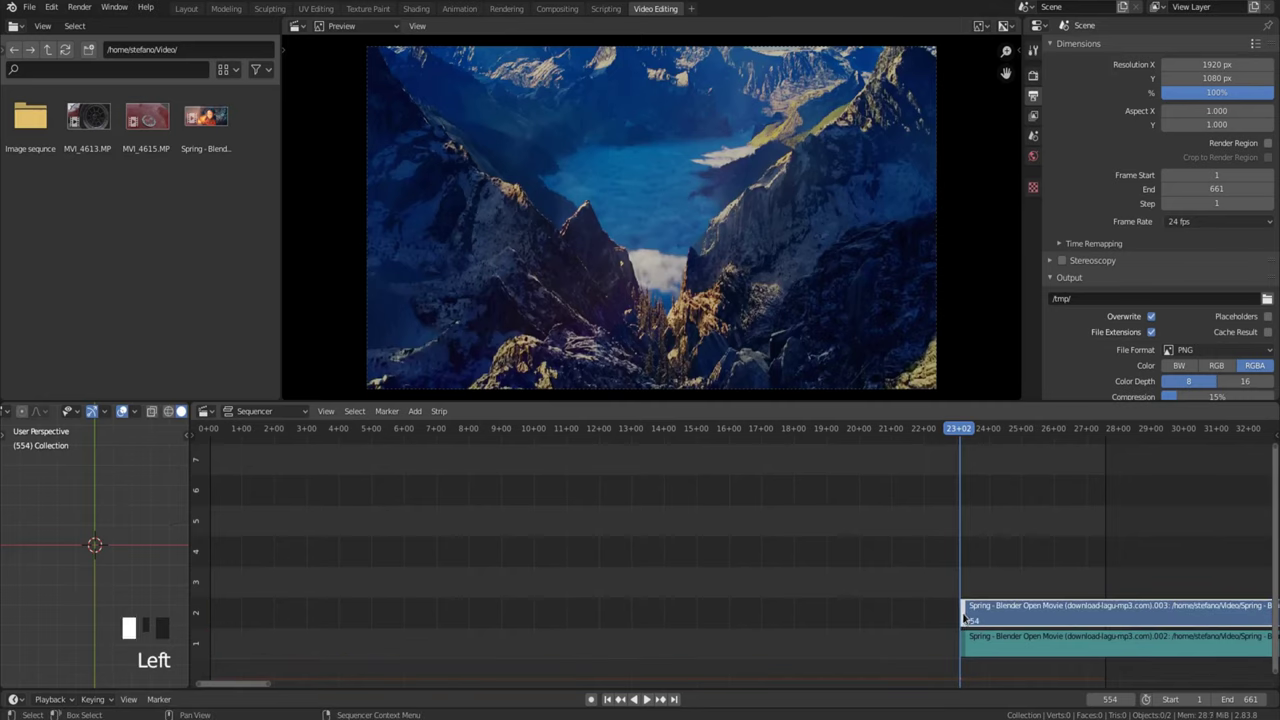
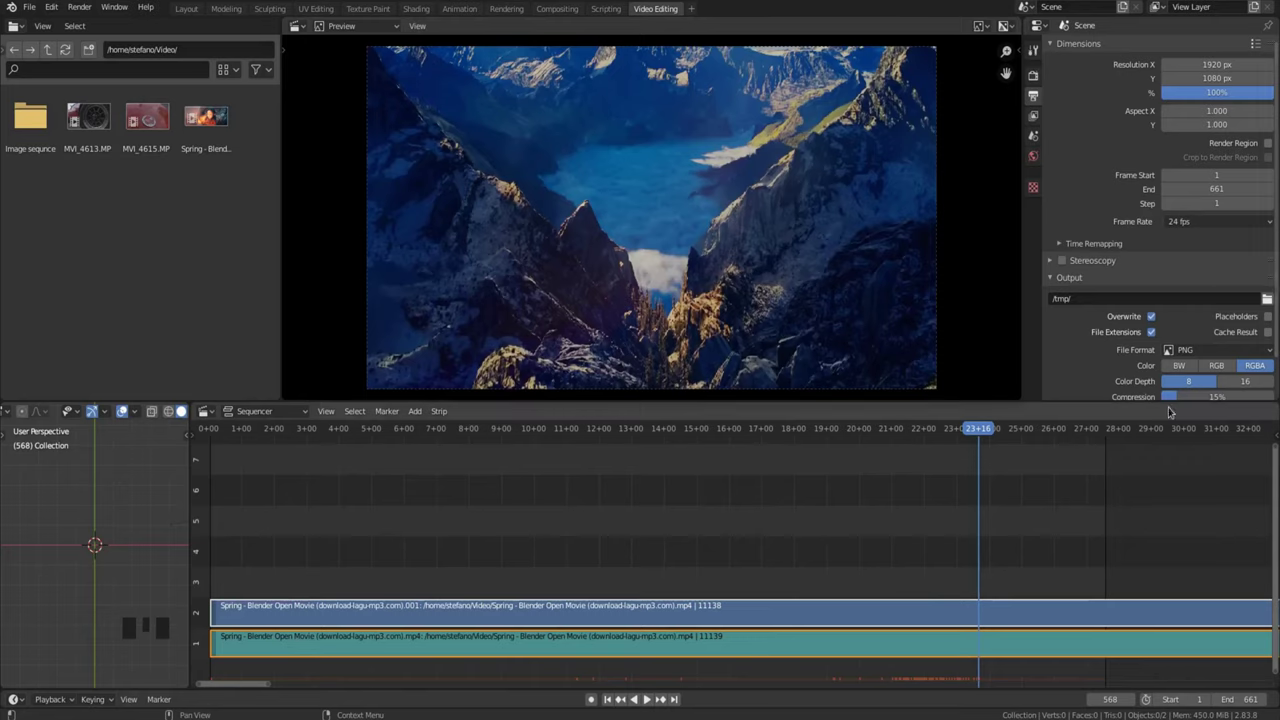
# Split both Spring strips at frame 558 and delete everything before the cut.
pyautogui.moveTo(988, 431); pyautogui.dragTo(941, 590)
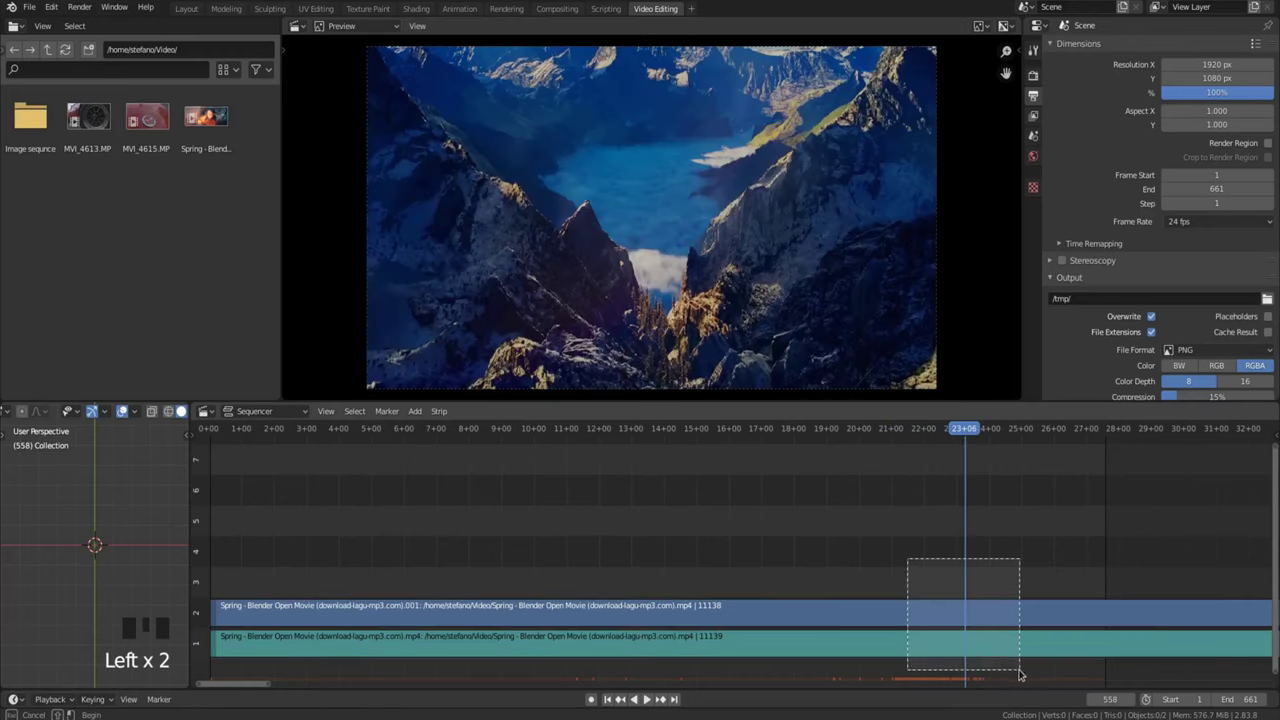
pyautogui.press('k')
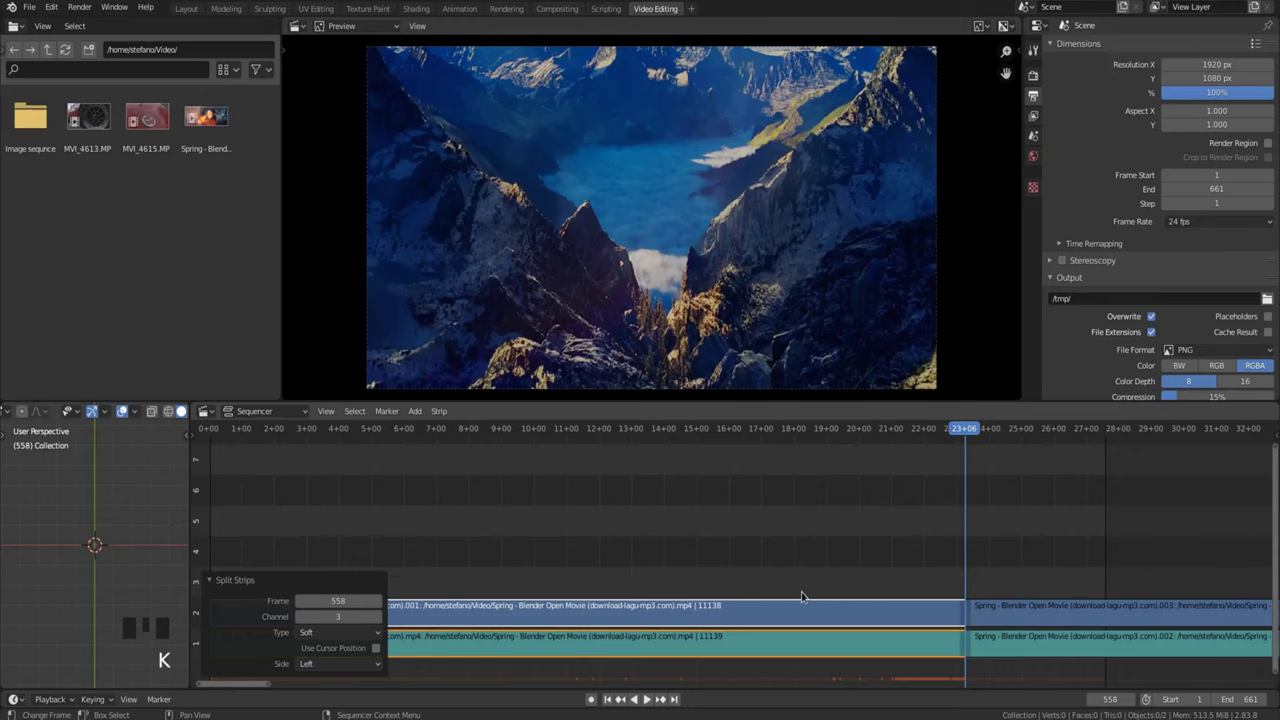
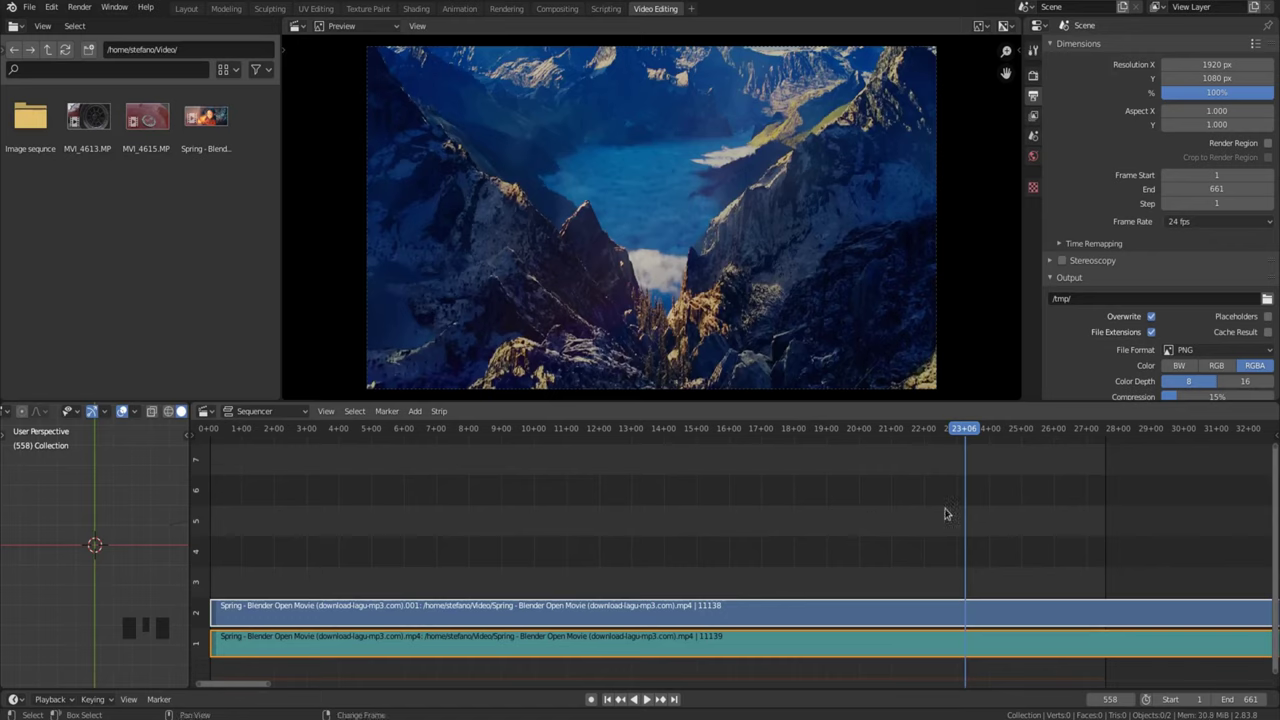
pyautogui.press('shift+k')
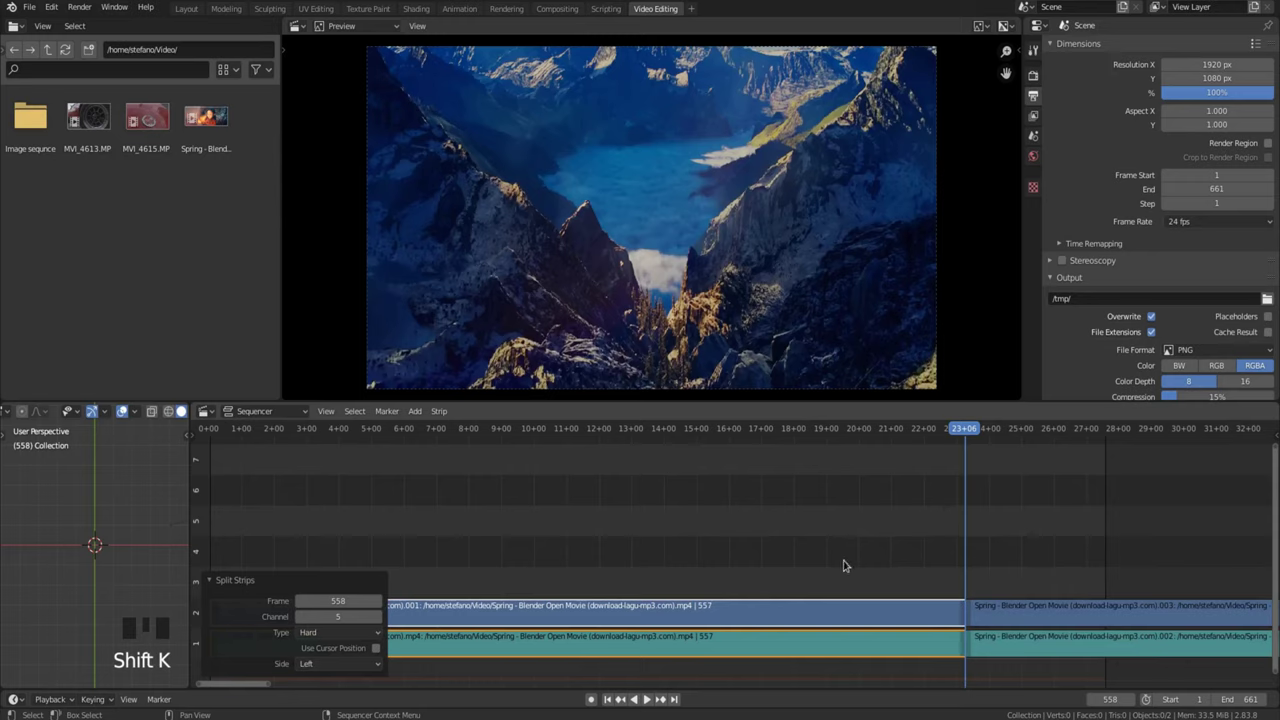
pyautogui.press('x')
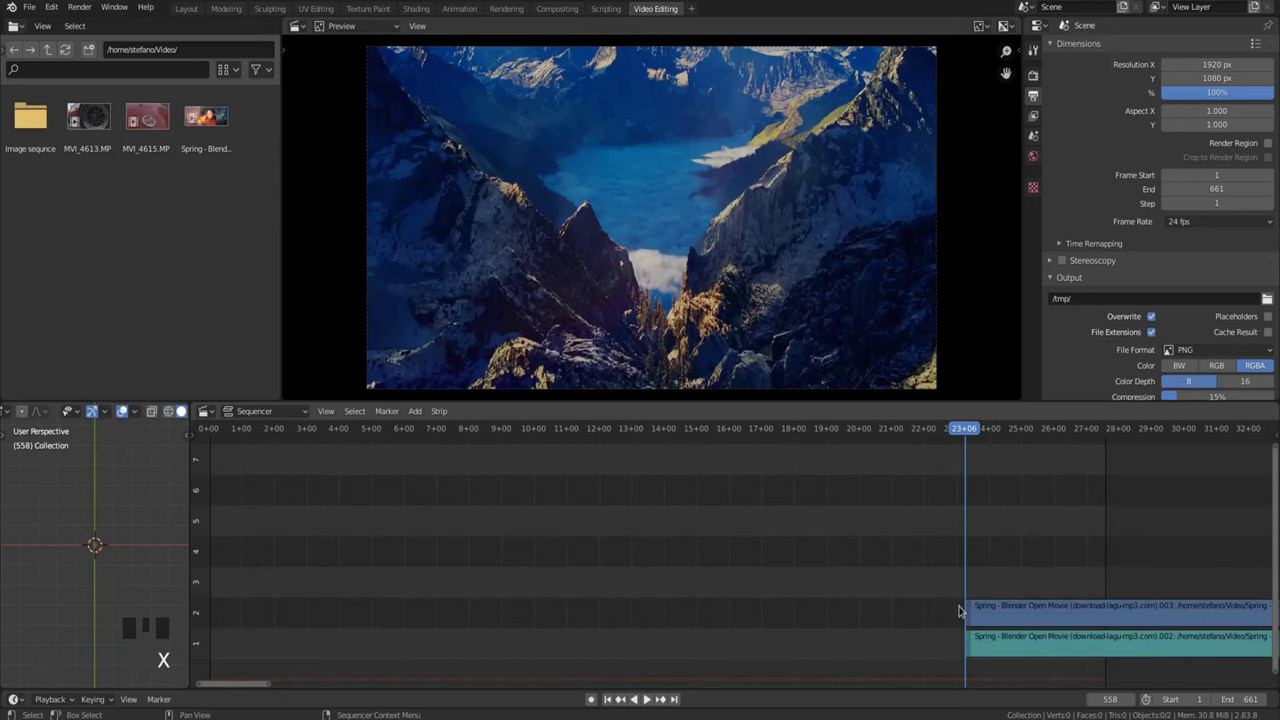
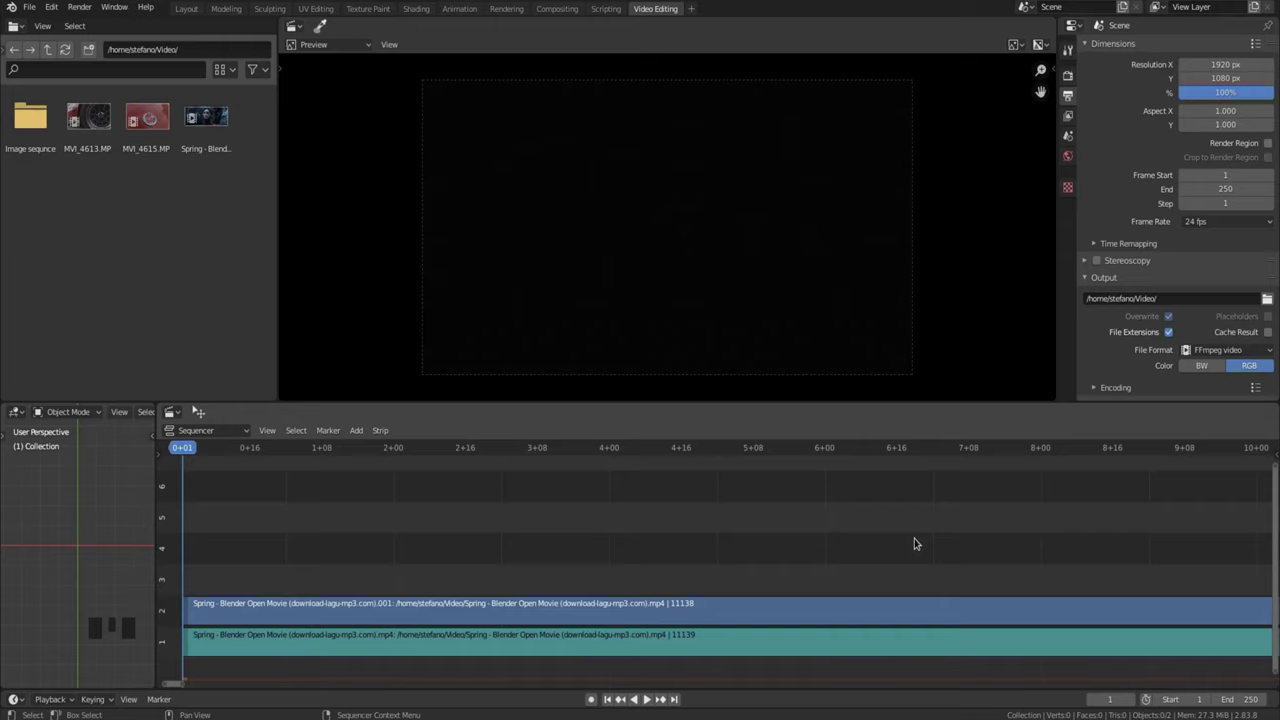
# Show the sidebar for the selected Spring strip and expand its Adjust settings.
pyautogui.press('n')
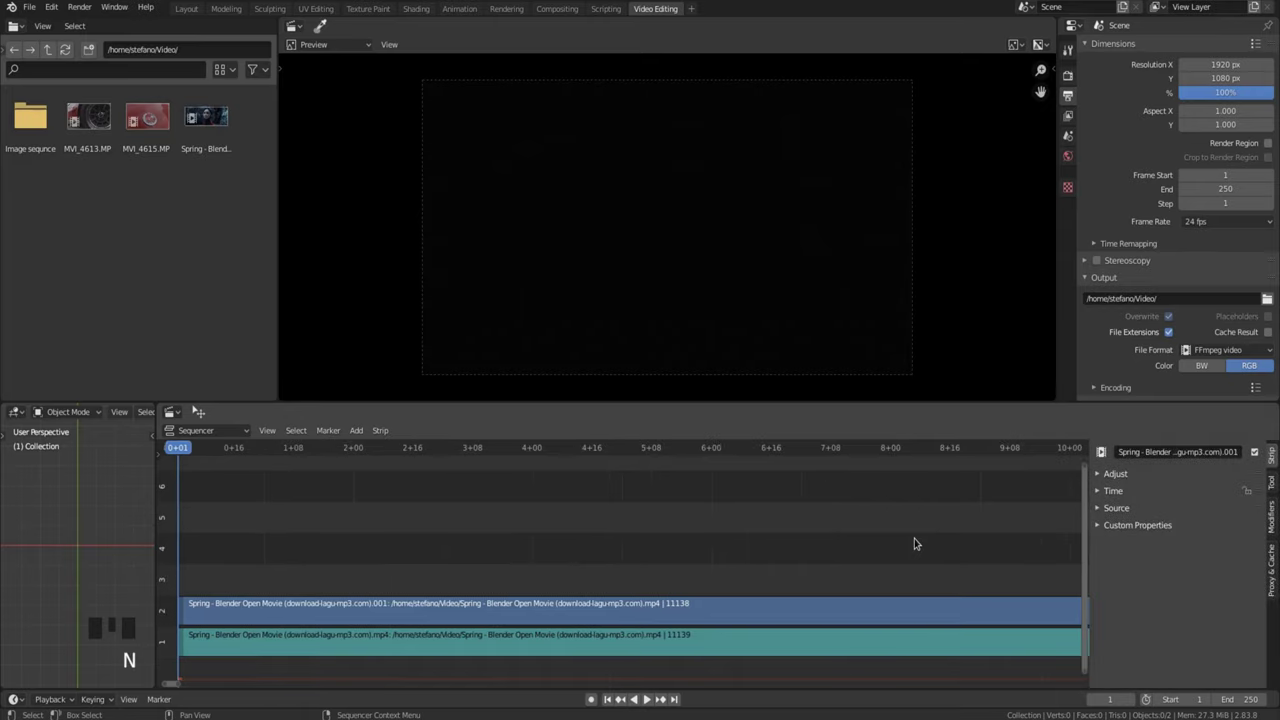
pyautogui.click(1024, 608)
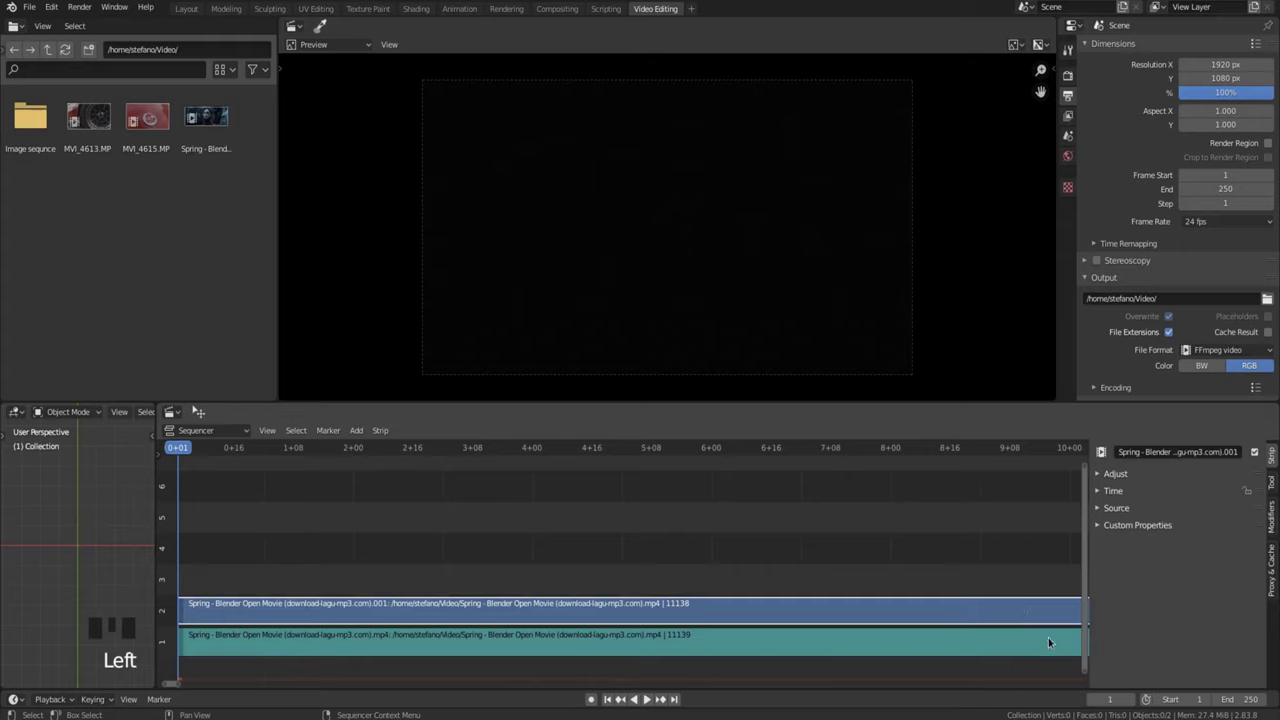
pyautogui.click(1057, 646)
pyautogui.click(1064, 613)
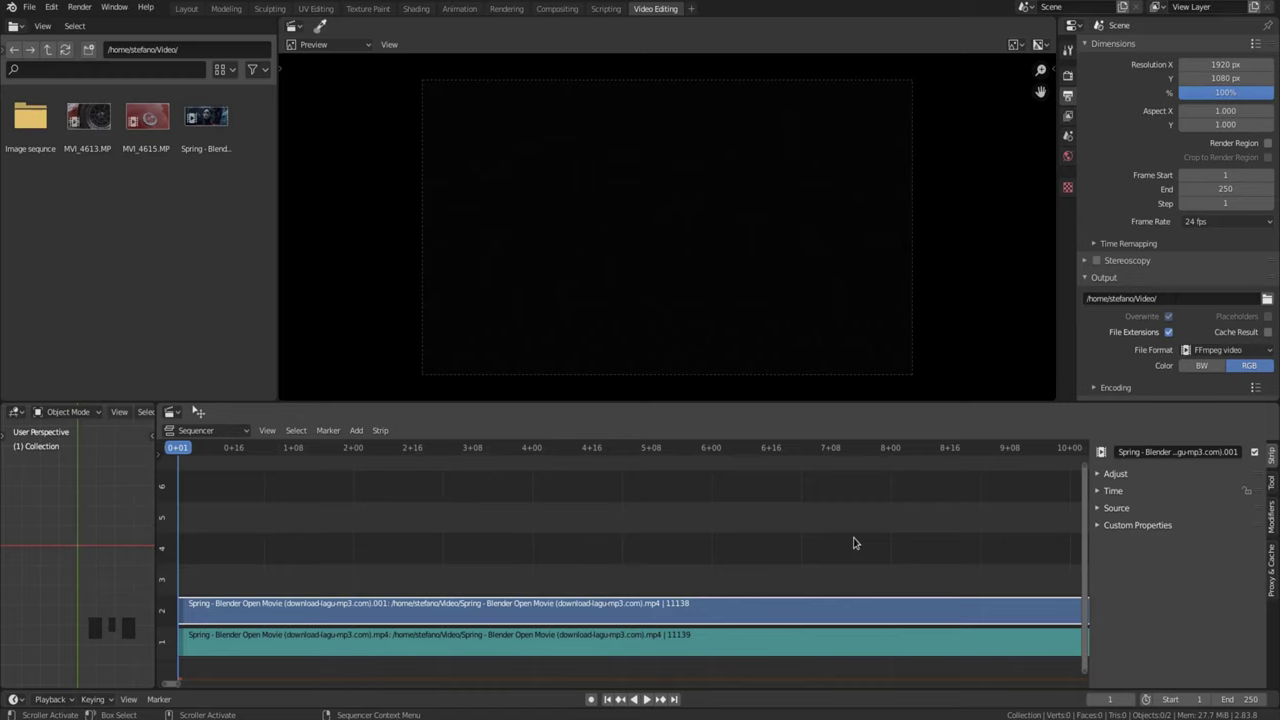
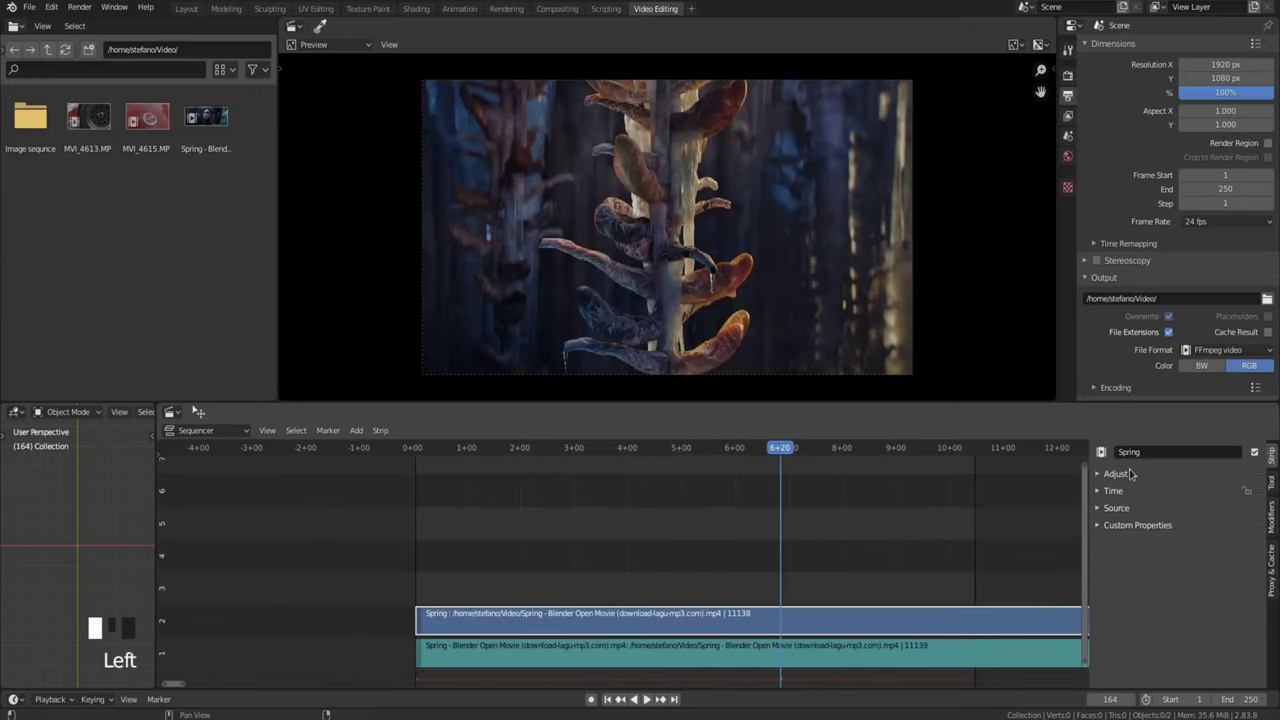
pyautogui.click(1261, 454)
pyautogui.click(1261, 454)
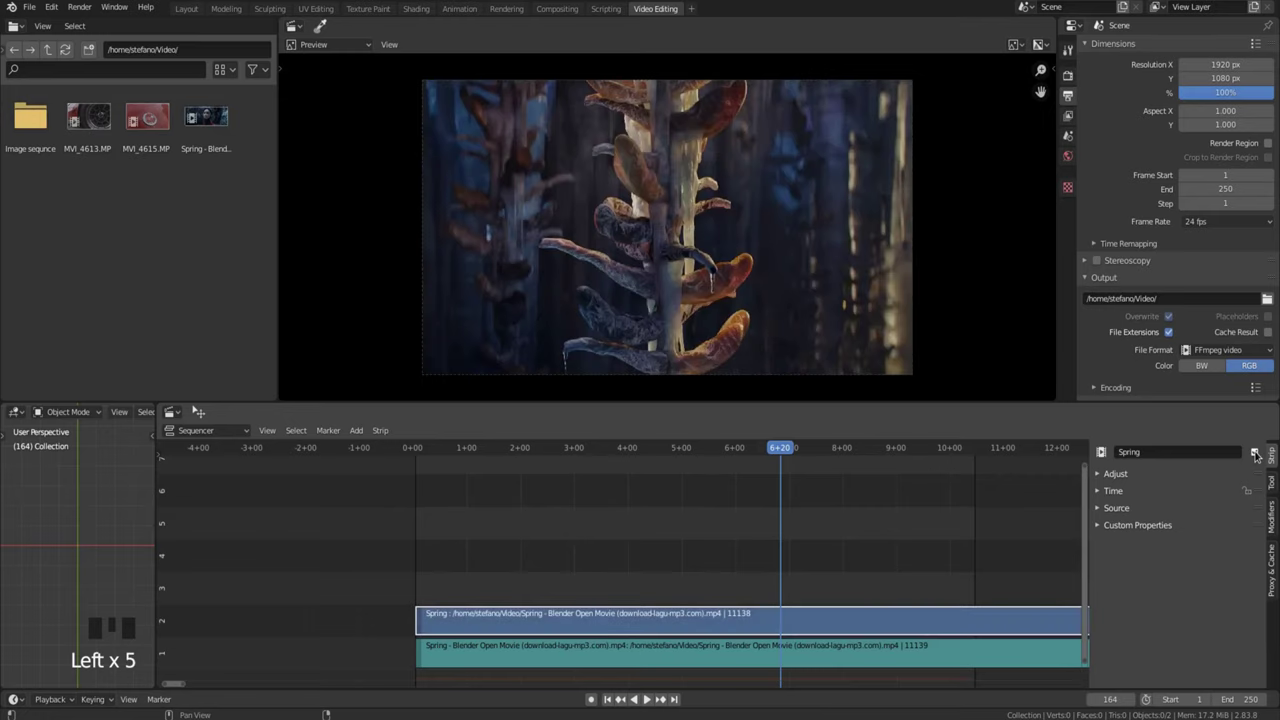
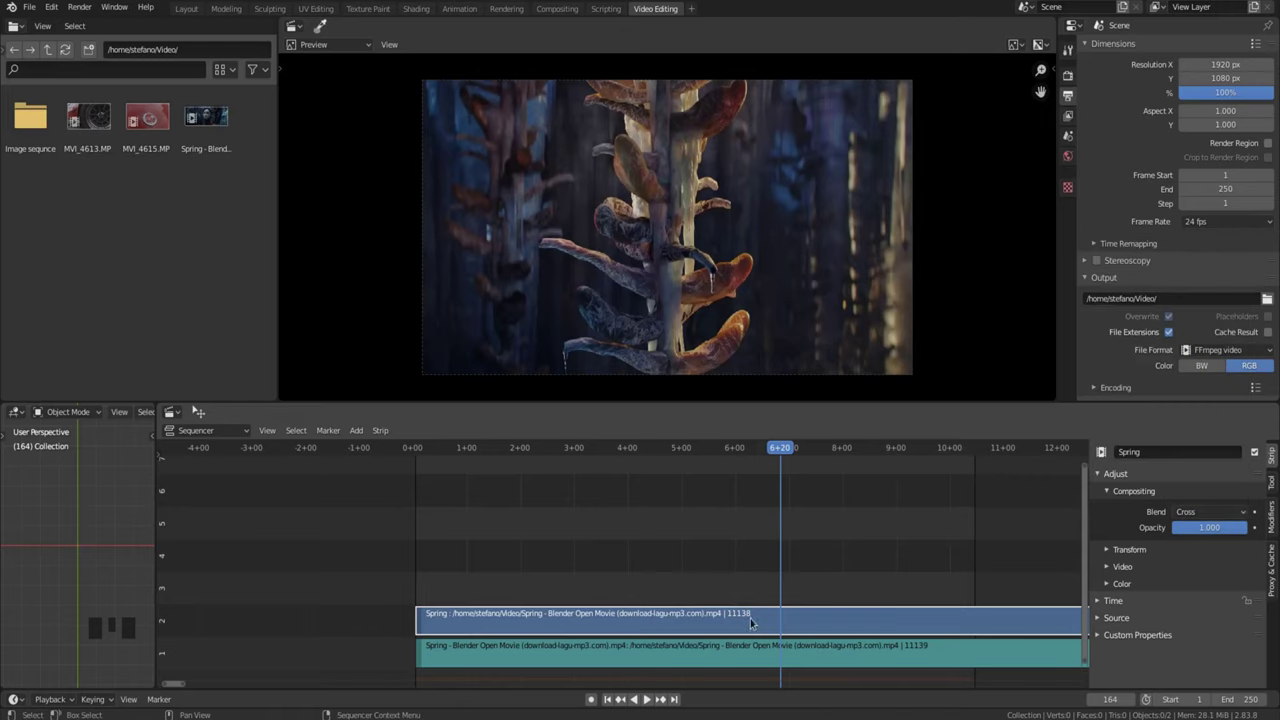
# Raise the Spring strip a channel and make the colour strip beneath it red.
pyautogui.press('g')
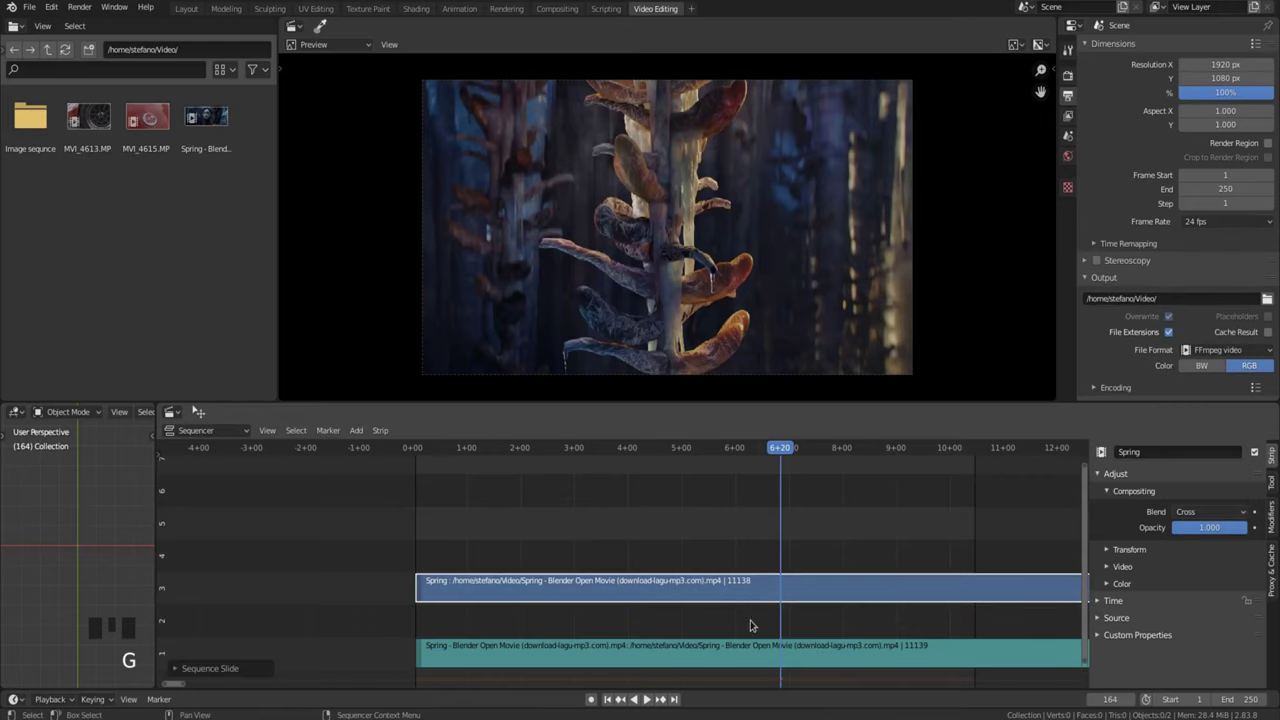
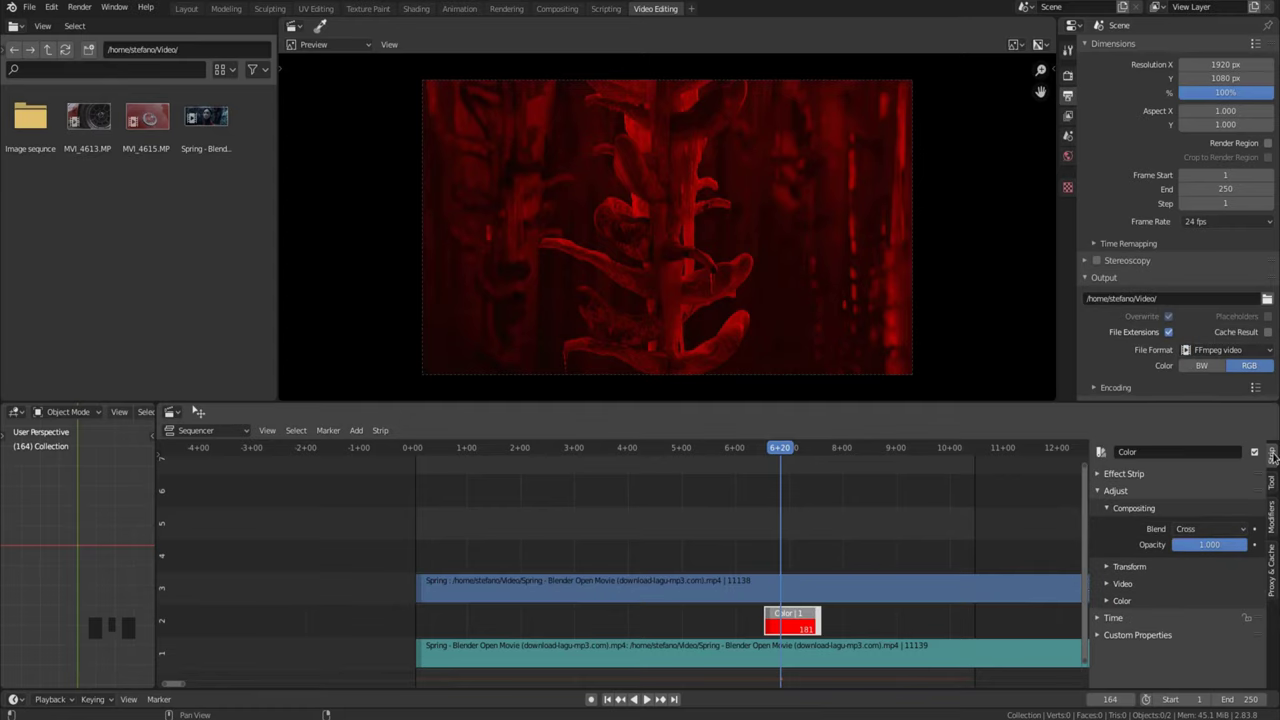
pyautogui.moveTo(1103, 478); pyautogui.dragTo(1212, 499)
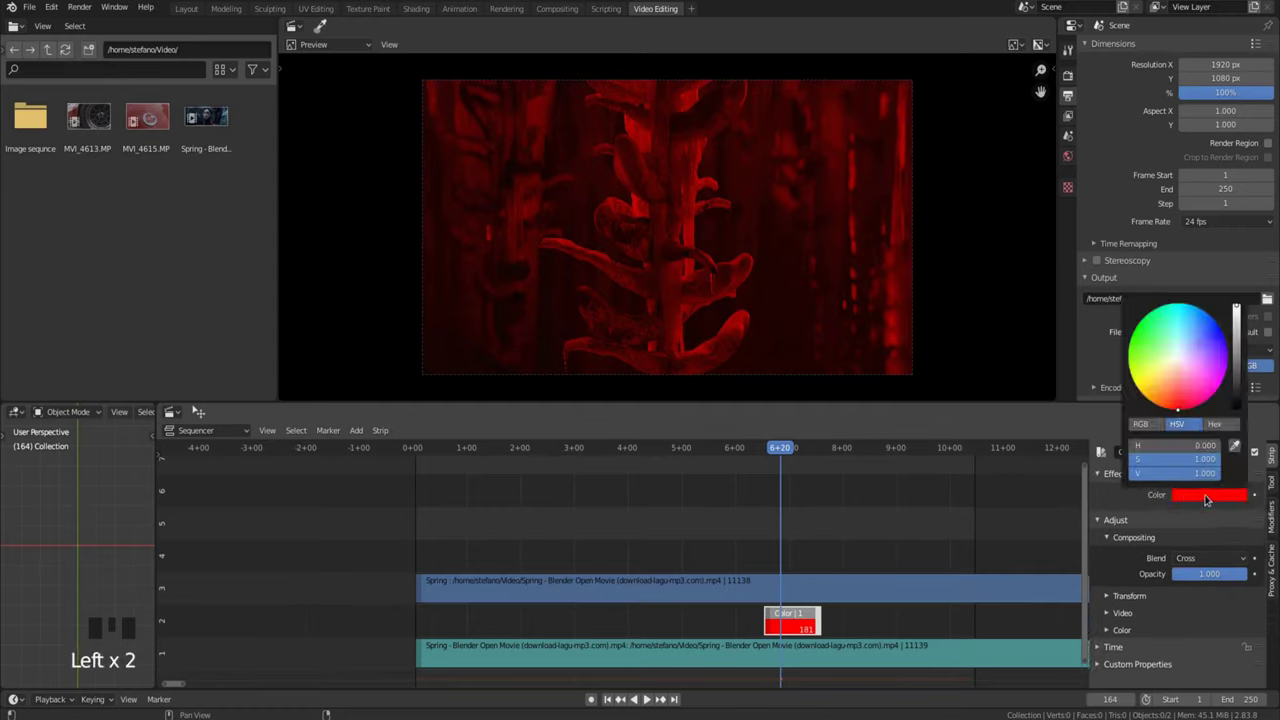
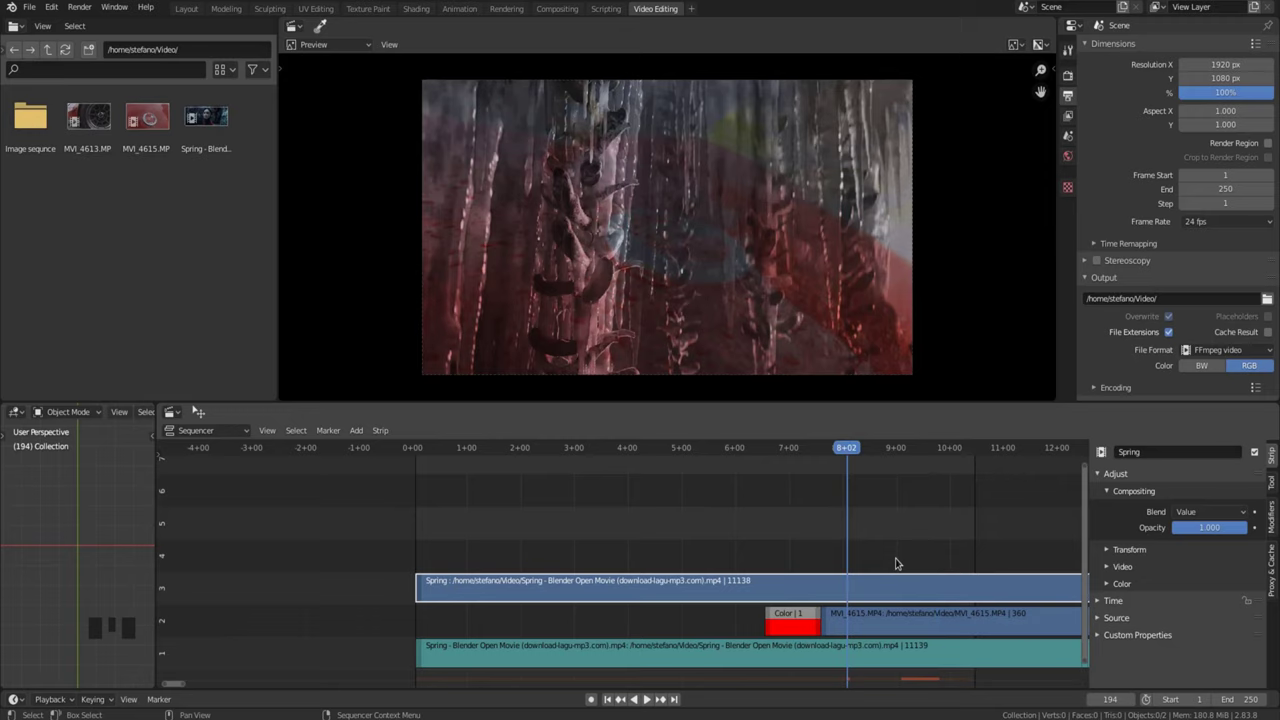
# Remove the colour and MVI_4615 strips and mirror the Spring picture with Mirror X.
pyautogui.moveTo(1198, 516); pyautogui.dragTo(956, 497)
pyautogui.press('space')
pyautogui.press('space')
pyautogui.moveTo(1112, 549); pyautogui.dragTo(1208, 576)
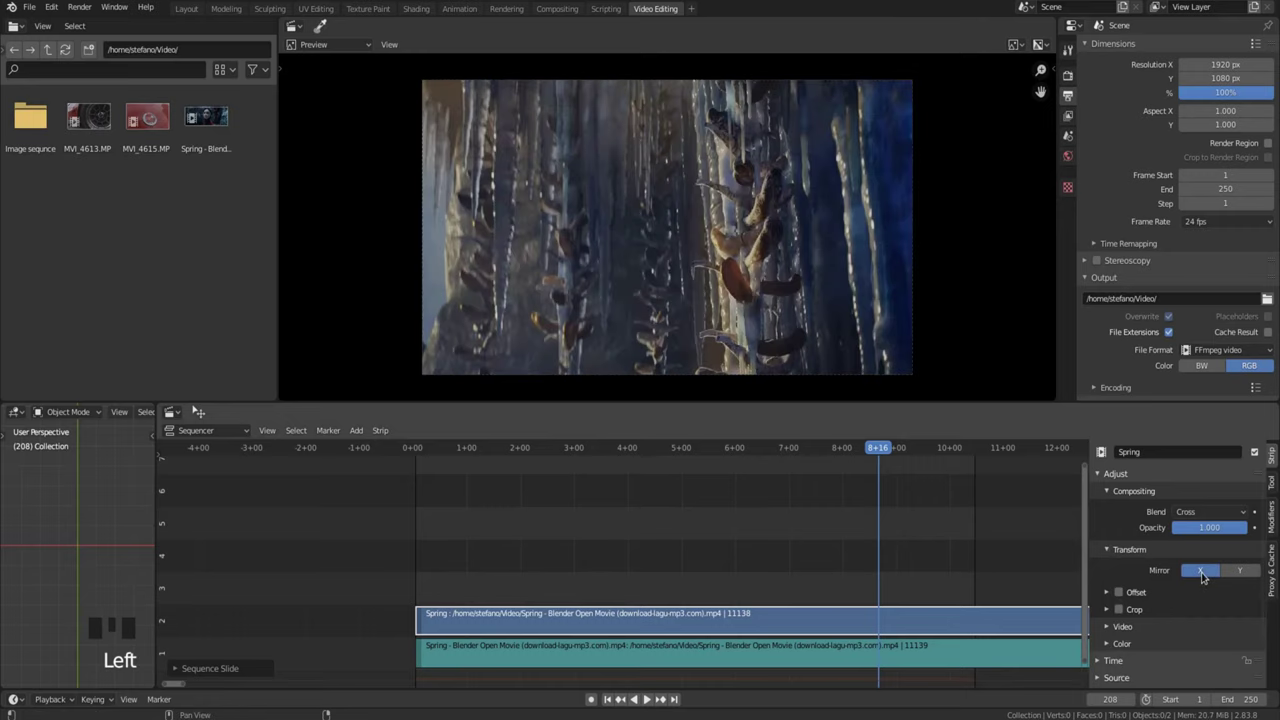
# Disable Mirror X on the Spring strip and enable its position Offset.
pyautogui.click(1208, 576)
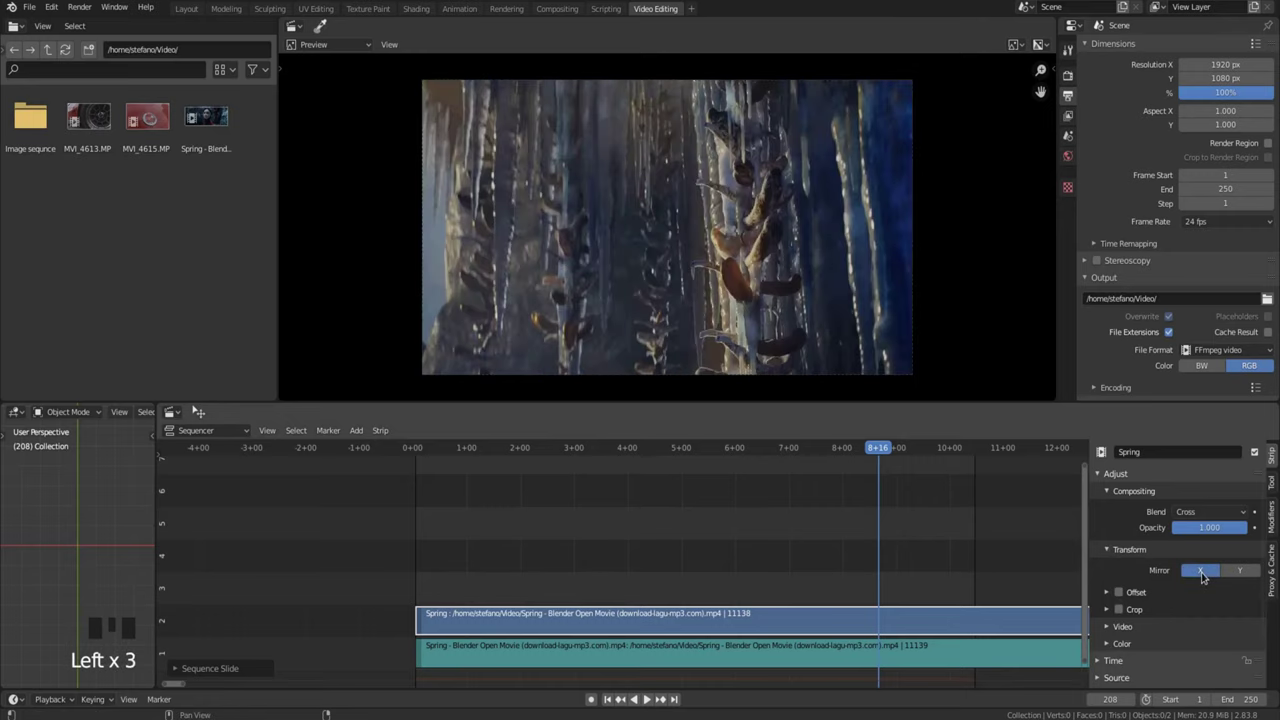
pyautogui.moveTo(1208, 576); pyautogui.dragTo(1148, 606)
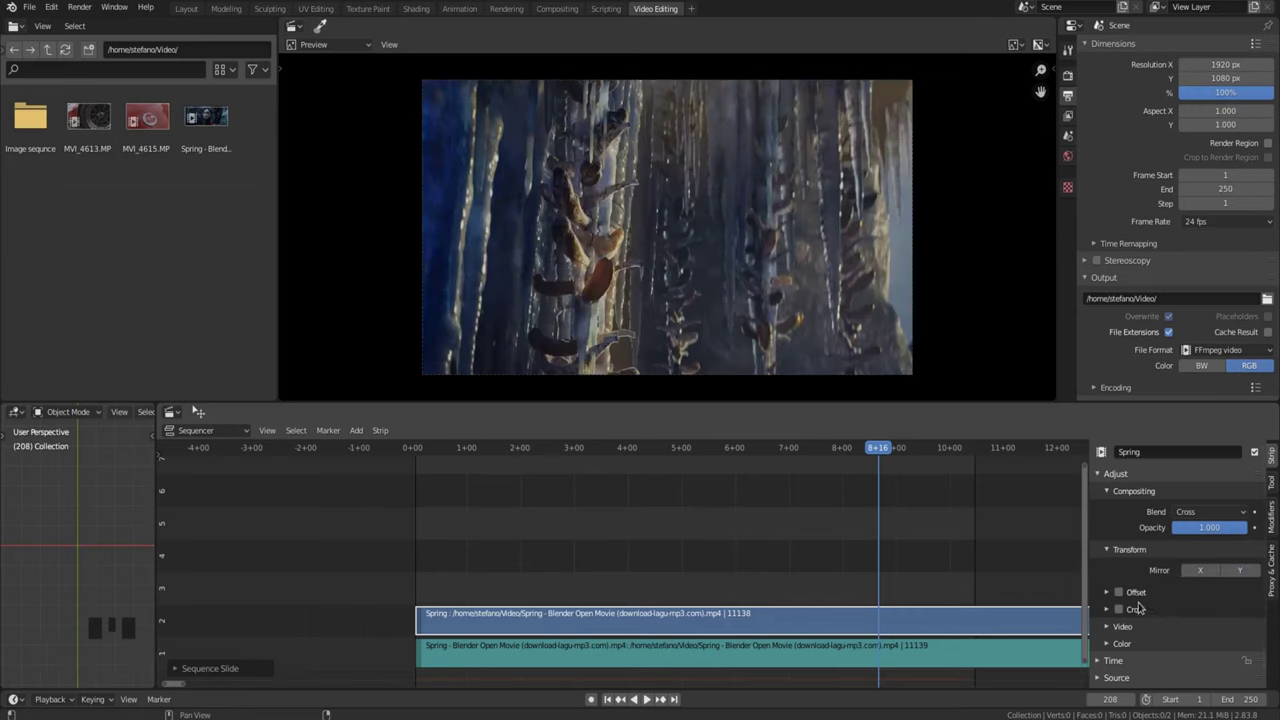
pyautogui.click(1124, 597)
# Adjust the Spring strip's offset position value in the Transform panel.
pyautogui.moveTo(1114, 593); pyautogui.dragTo(1114, 576)
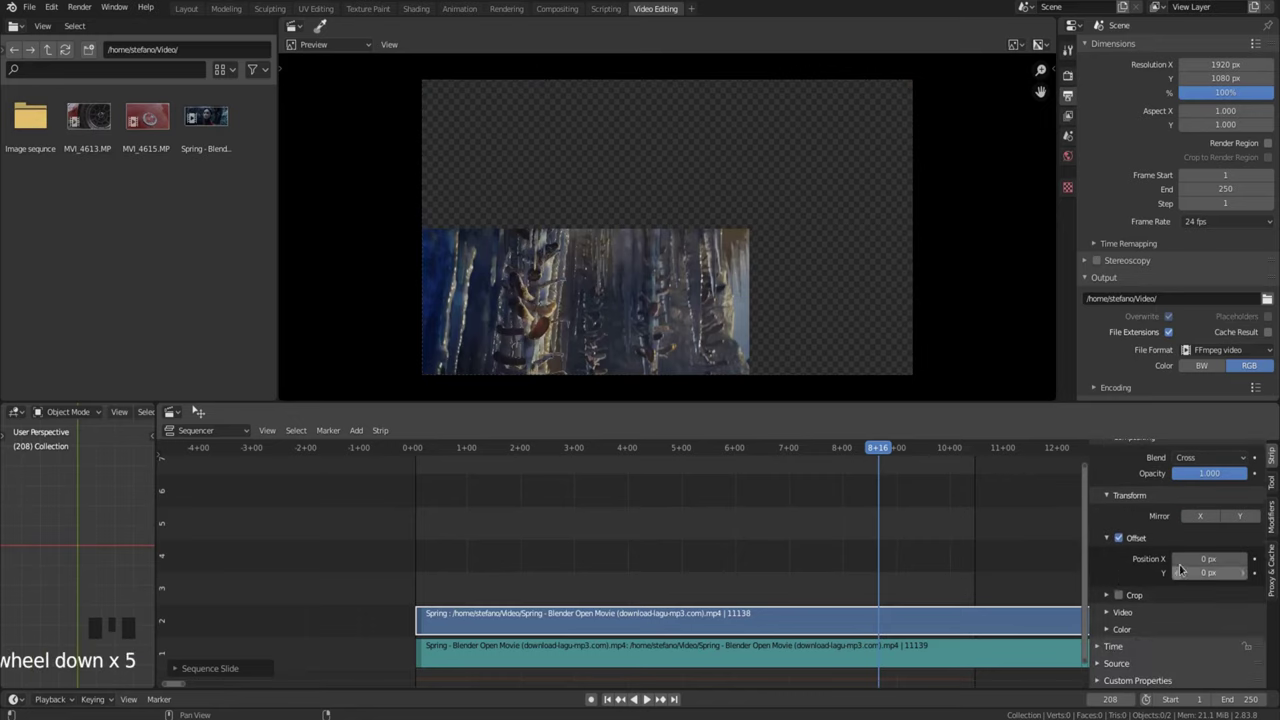
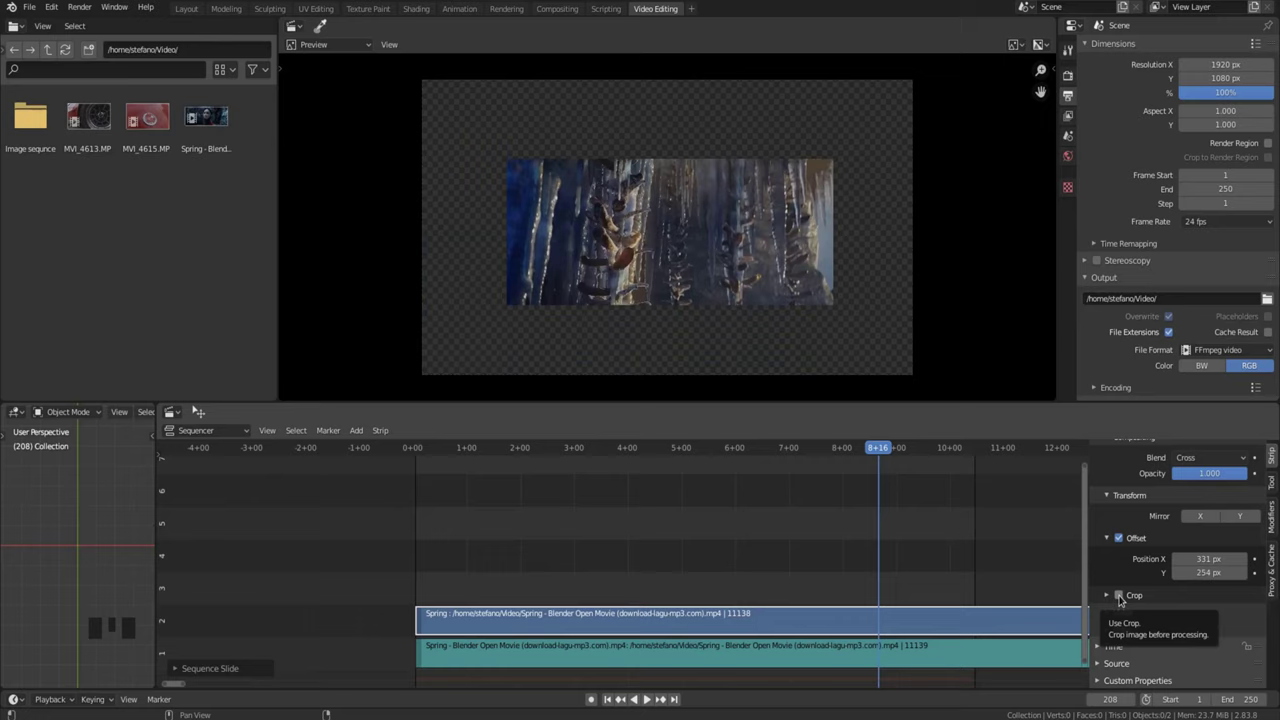
# Enable cropping for the Spring strip.
pyautogui.moveTo(1125, 598); pyautogui.dragTo(1115, 566)
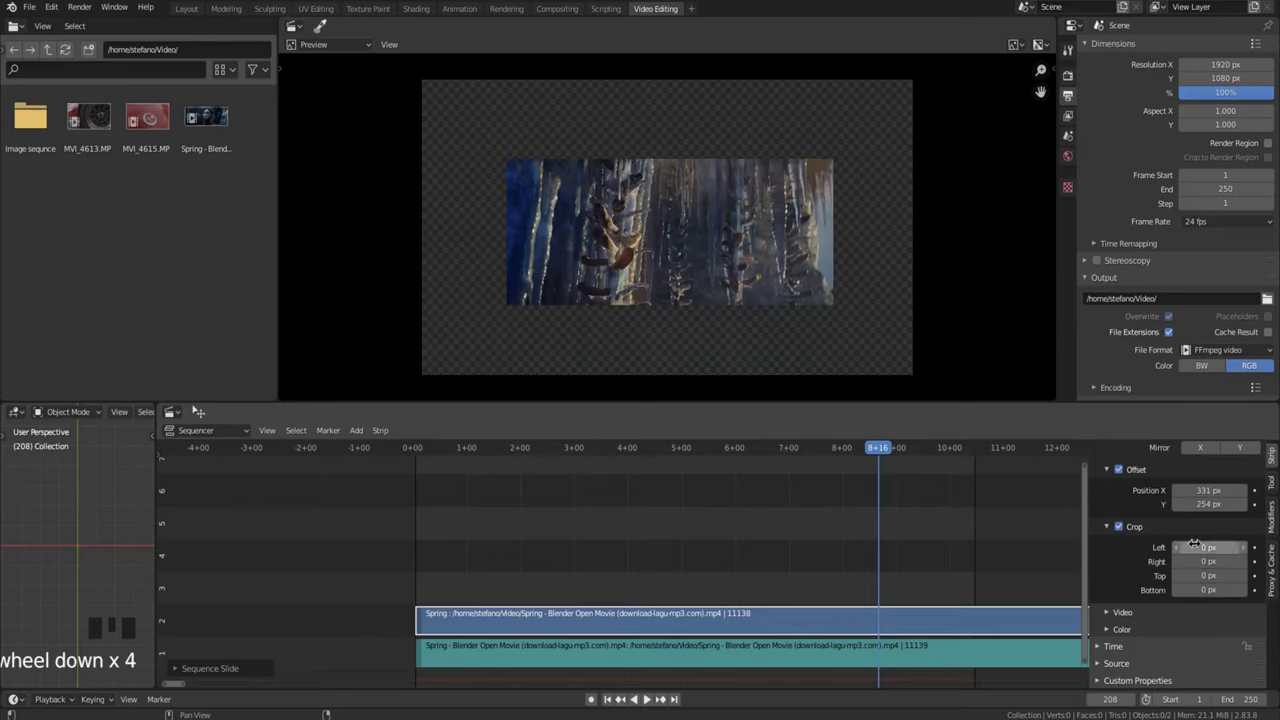
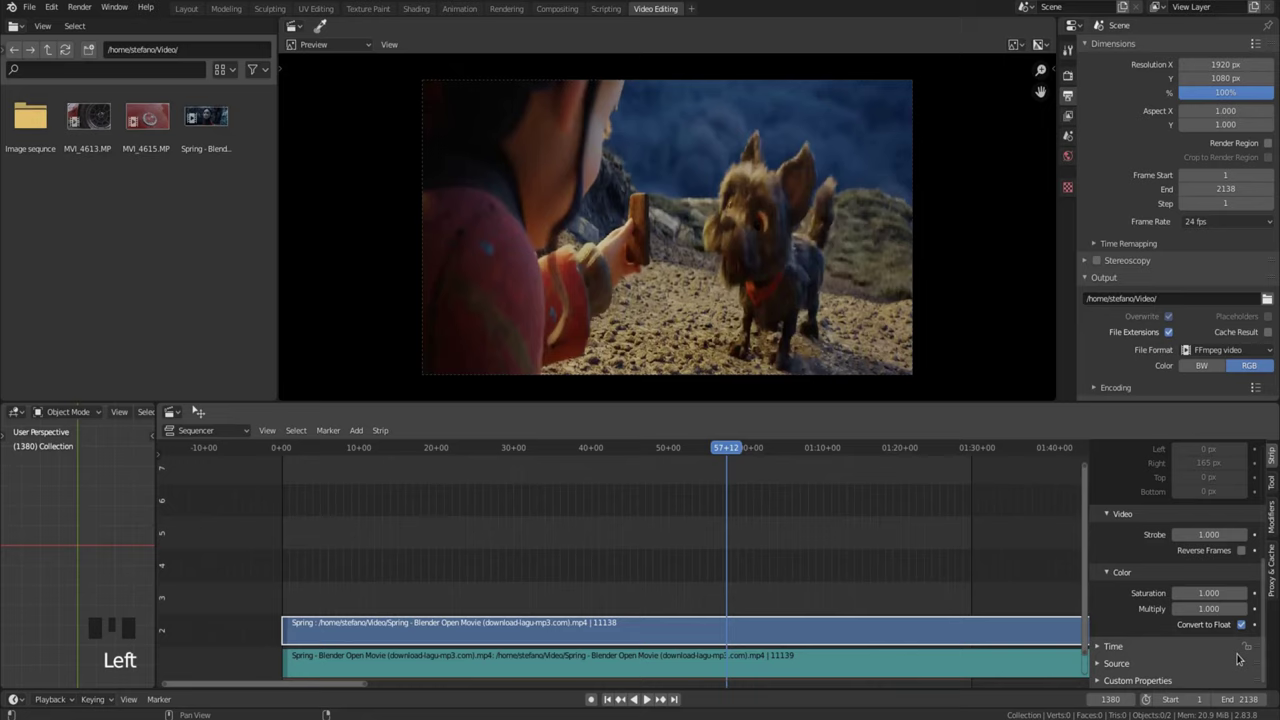
# Scroll the Strip sidebar to reach the Spring strip's source details.
pyautogui.scroll(-3)
pyautogui.scroll(3)
pyautogui.scroll(3)
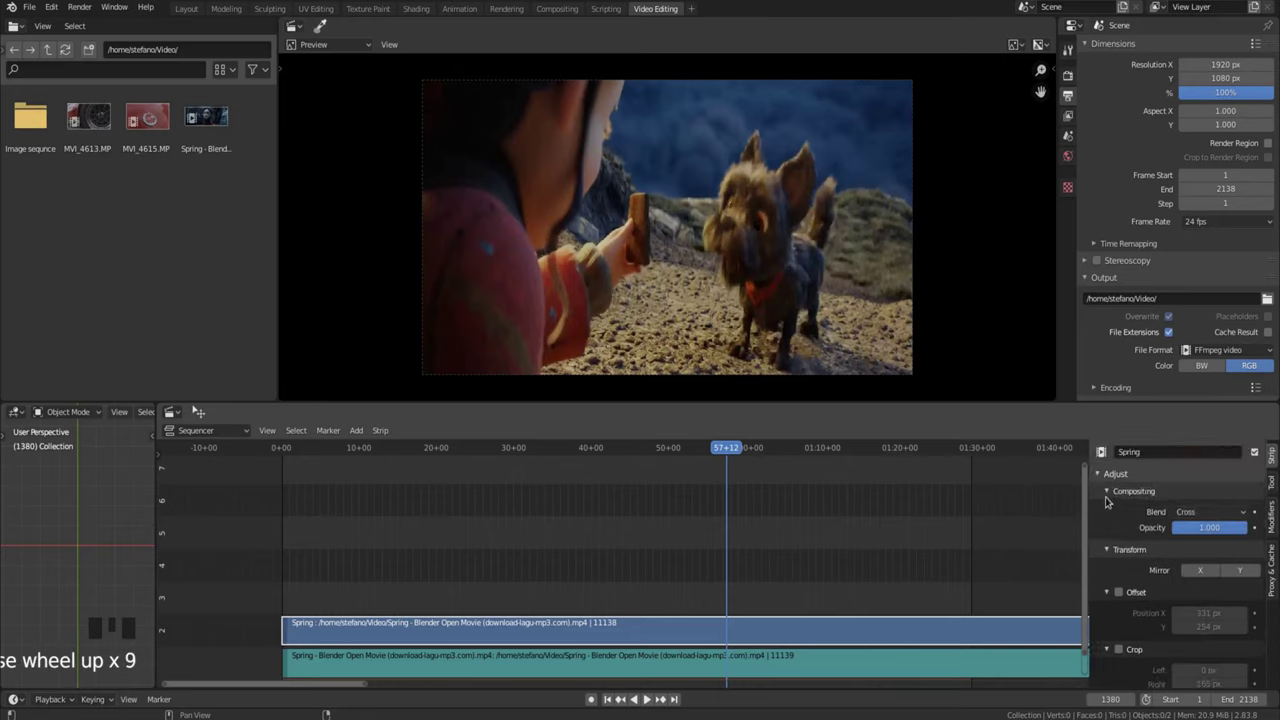
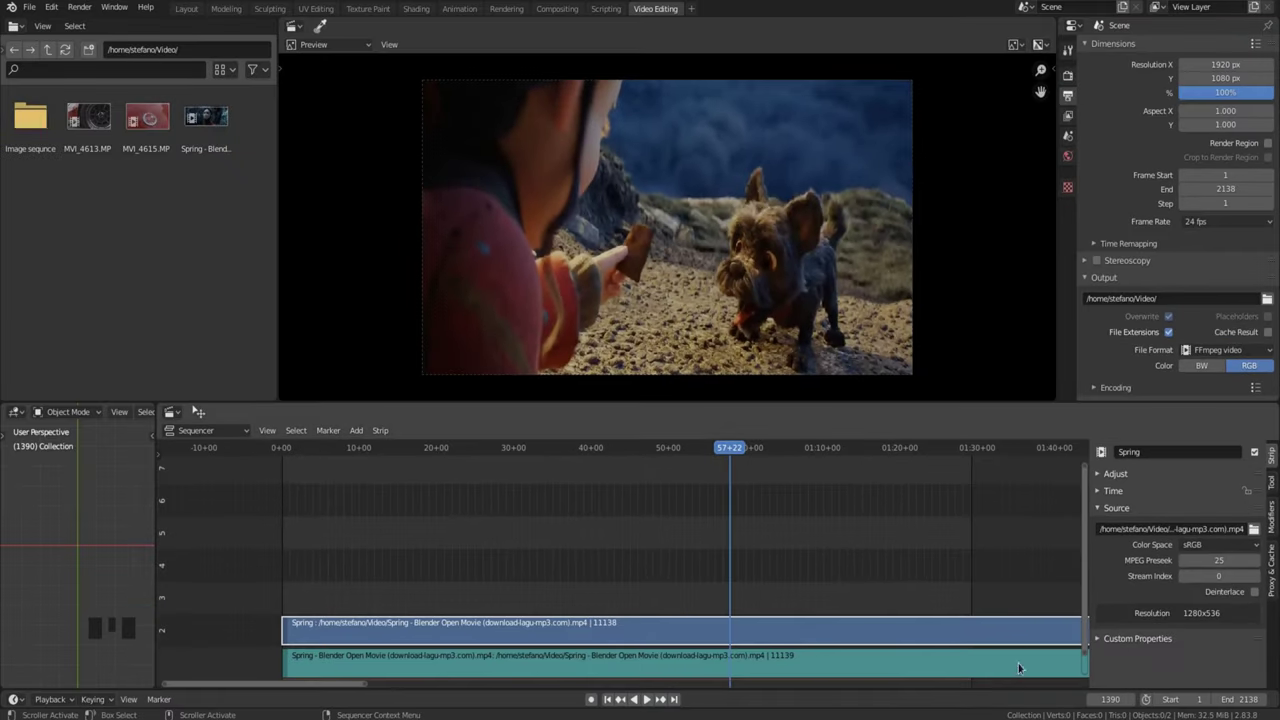
# Select the Spring.001 sound strip to reach its Sound properties.
pyautogui.click(1007, 668)
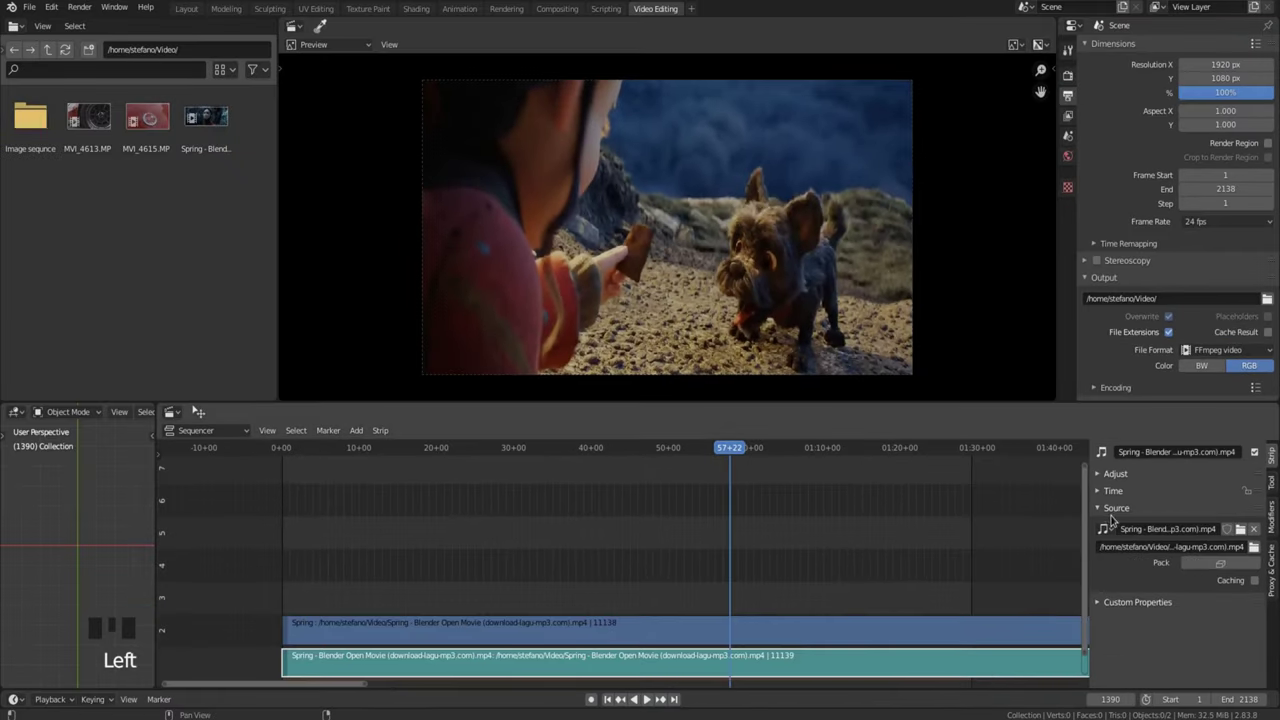
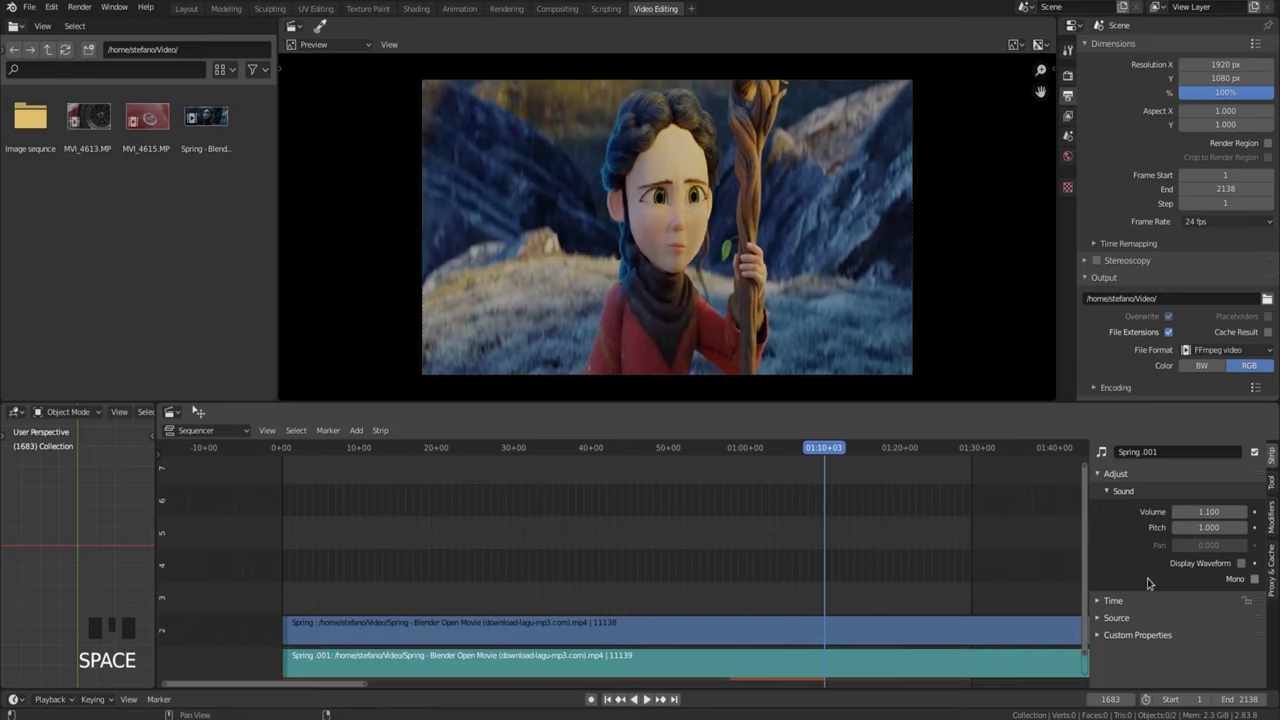
# Adjust the sound strip's pitch, play the sequence to hear it, and step the playhead back.
pyautogui.moveTo(656, 456); pyautogui.dragTo(783, 579)
pyautogui.press('space')
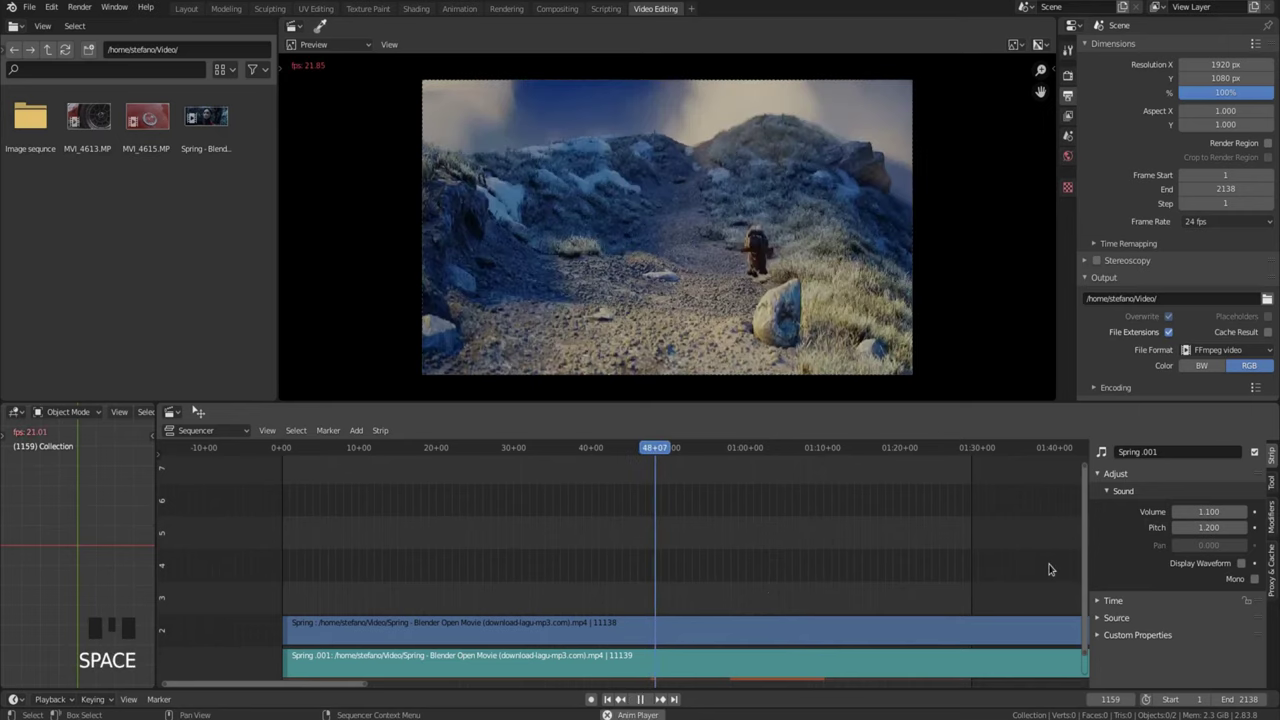
pyautogui.moveTo(1248, 530); pyautogui.dragTo(1182, 530)
pyautogui.press('Left')
pyautogui.press('Left')
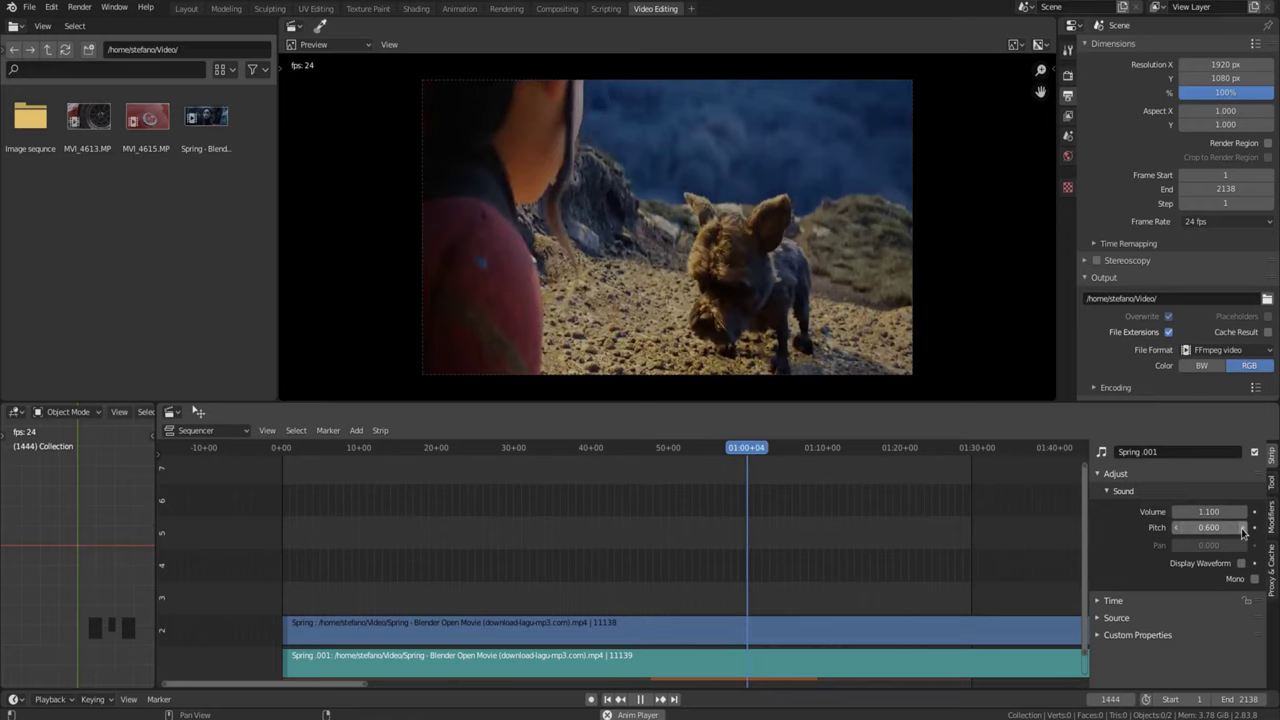
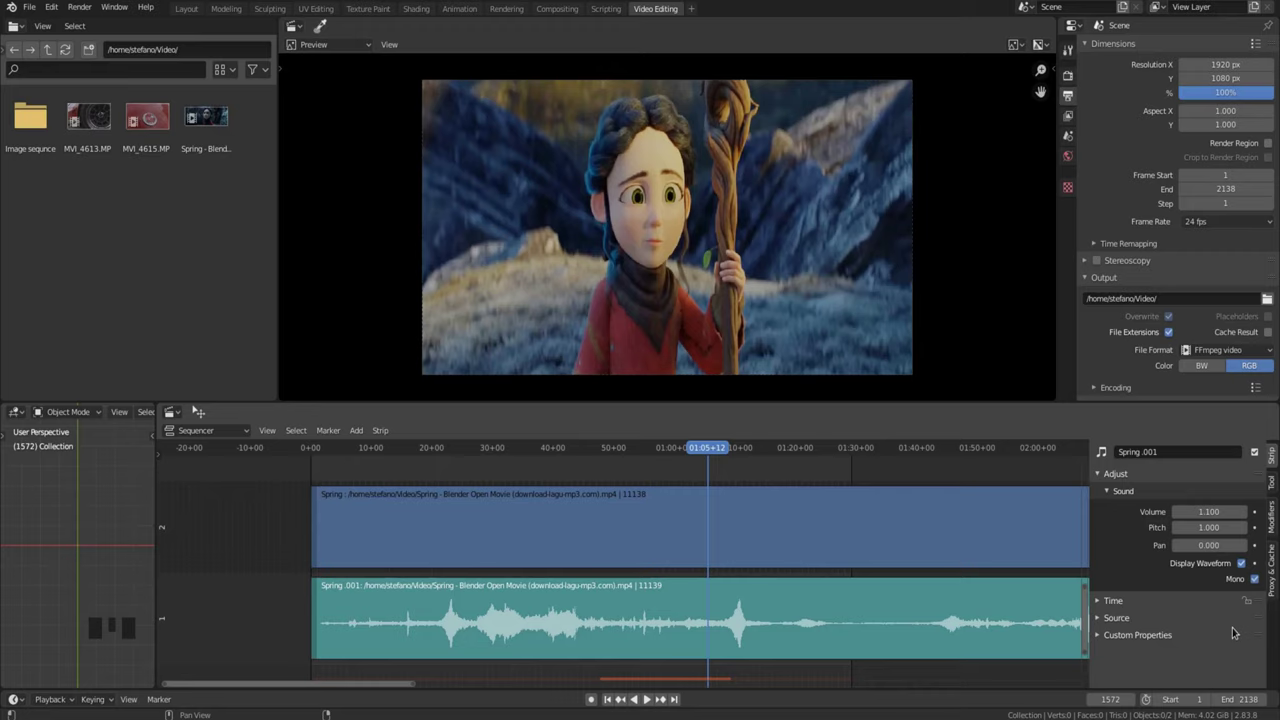
# Select the Spring video strip and move toward saving the project under a new name.
pyautogui.moveTo(1103, 511); pyautogui.dragTo(1117, 605)
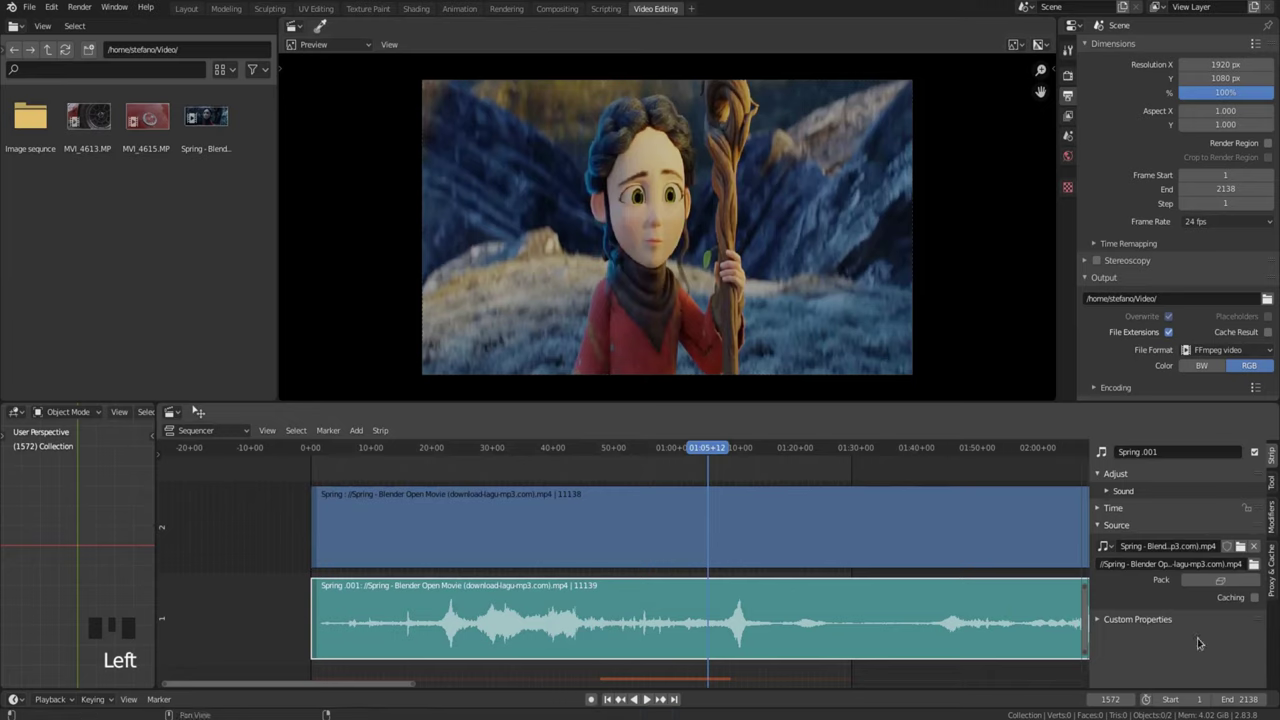
pyautogui.moveTo(1220, 584); pyautogui.dragTo(901, 527)
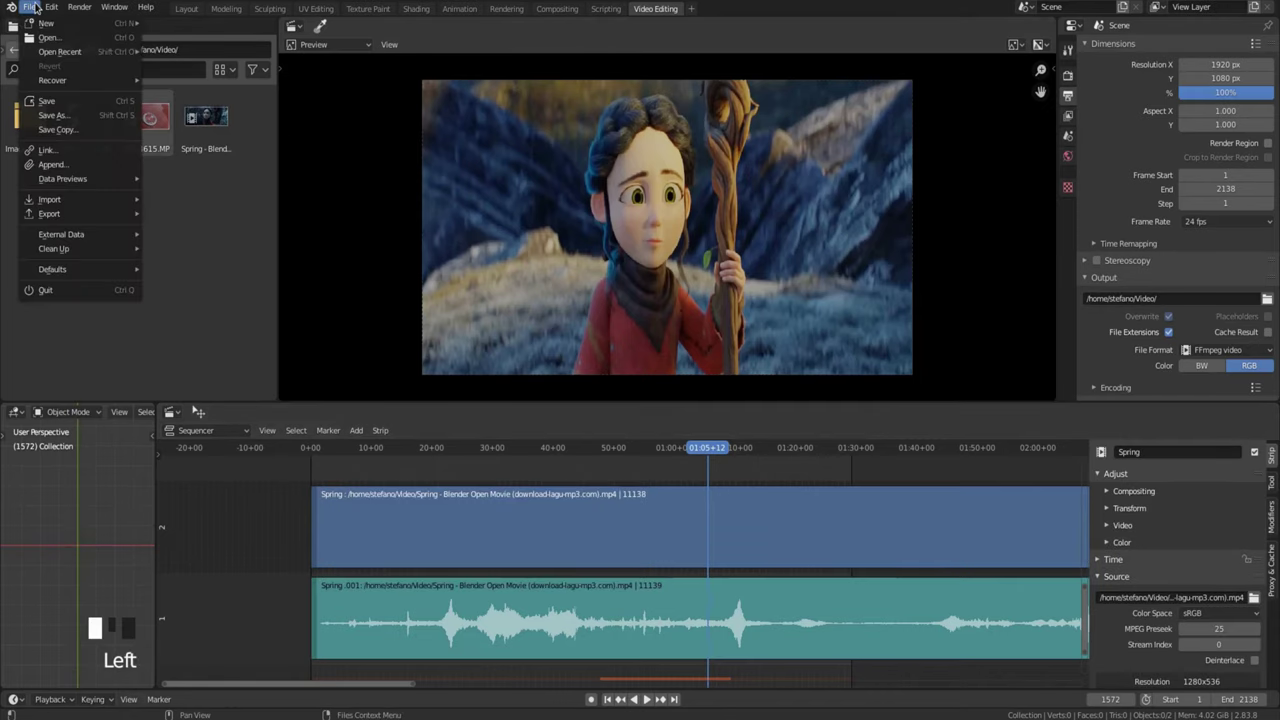